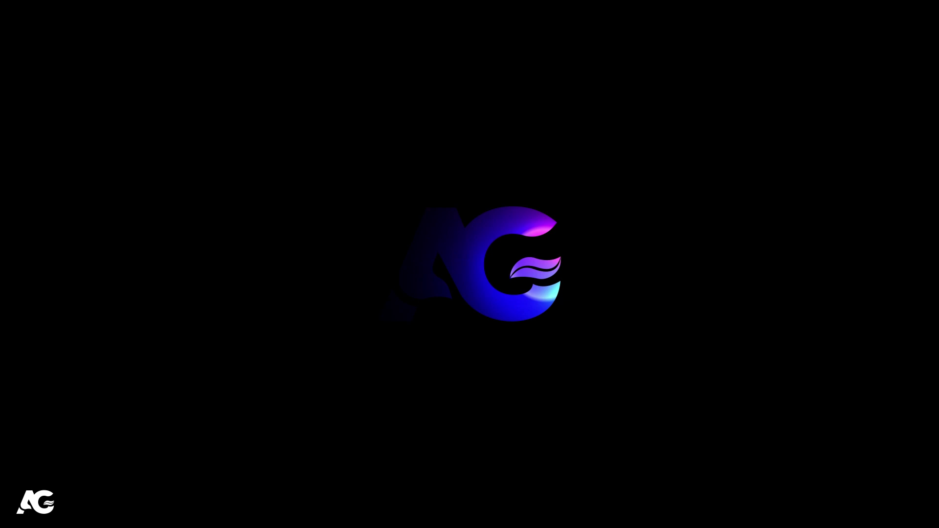
Step: Create the Main Animation composition: 1920×1080, 30 fps, 30 seconds, black background
left_click(500, 473)
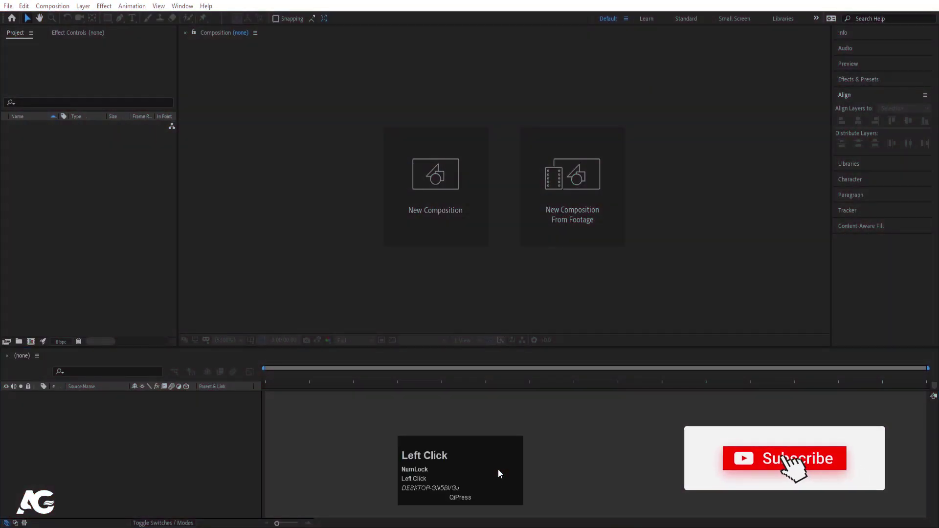
left_click_drag(494, 474, 467, 206)
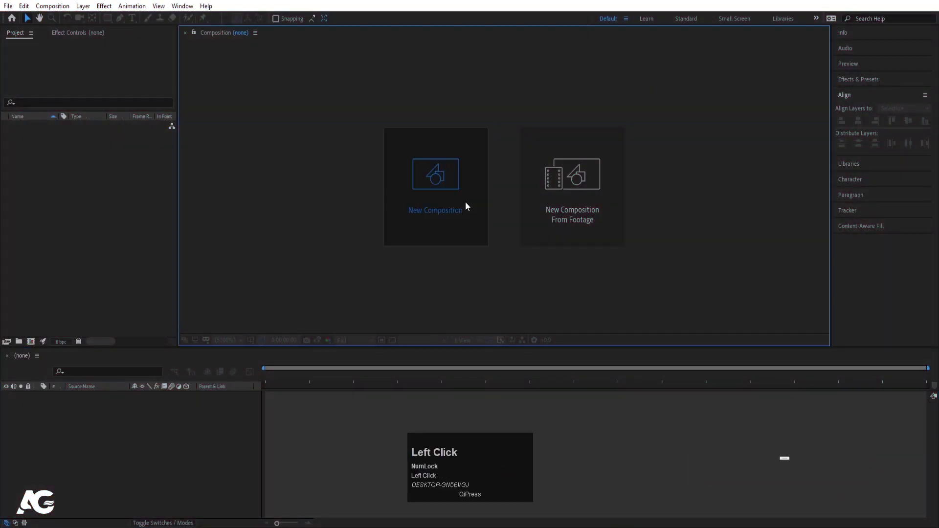
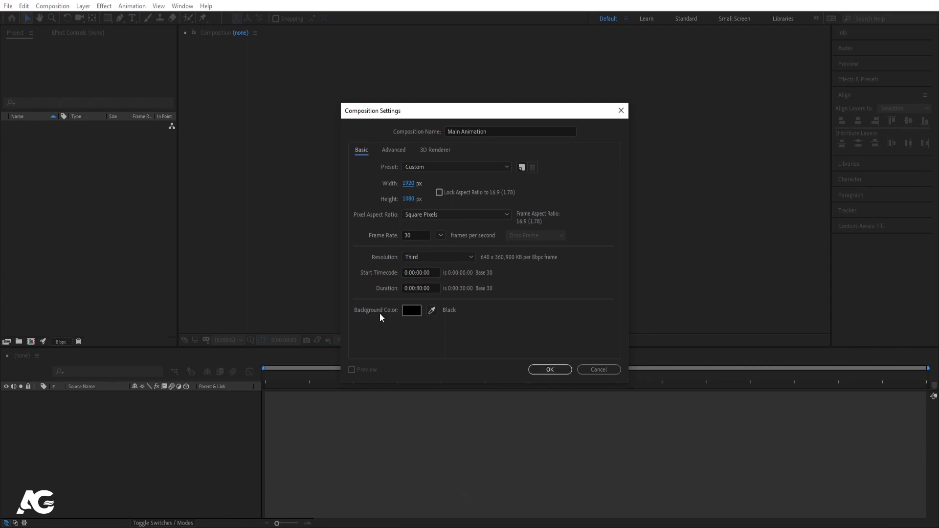
Step: Show Title/Action Safe guides and add a white LIGHT text layer with its anchor centred
left_click(557, 378)
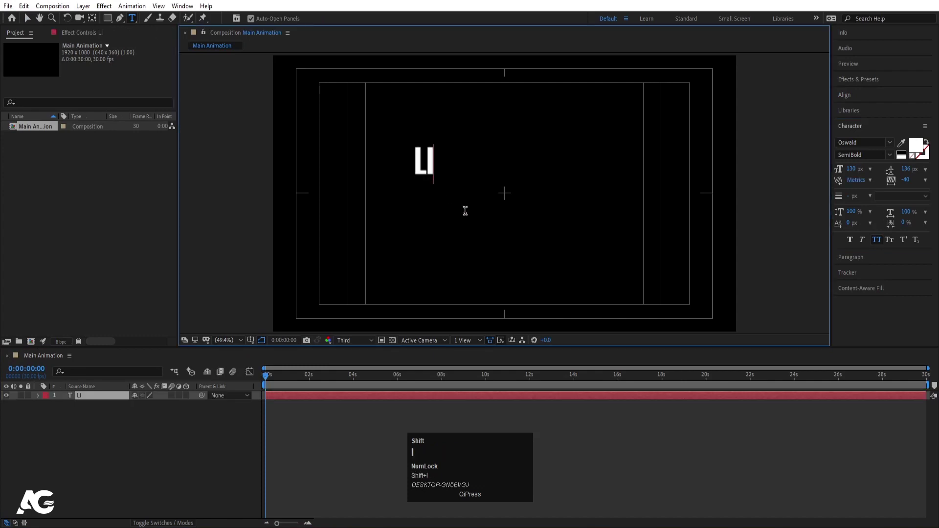
left_click(68, 455)
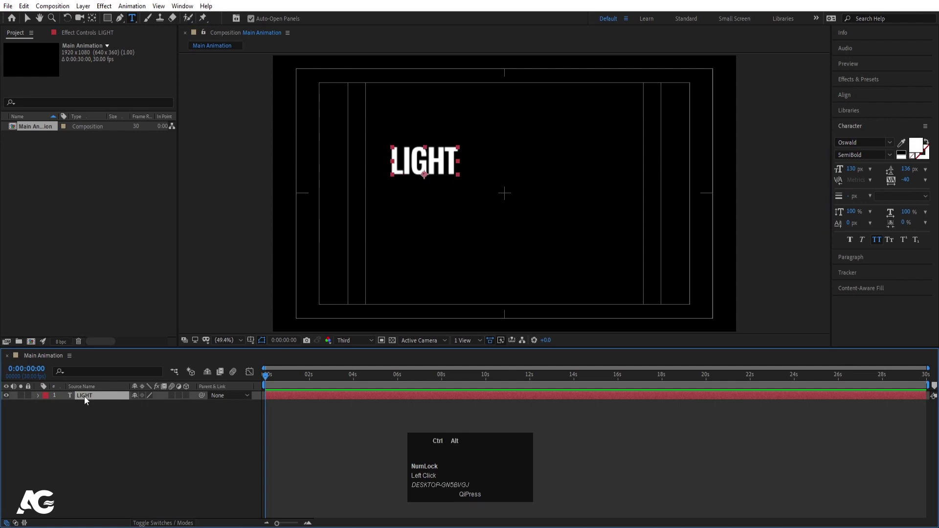
key("ctrl+alt+Home")
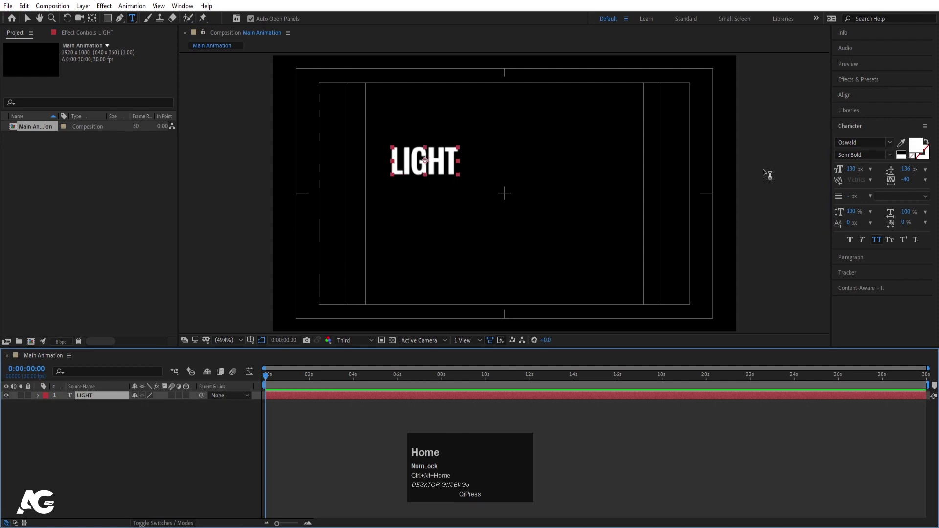
Step: Centre the LIGHT text in the frame and scale it up to about 194%
left_click(845, 95)
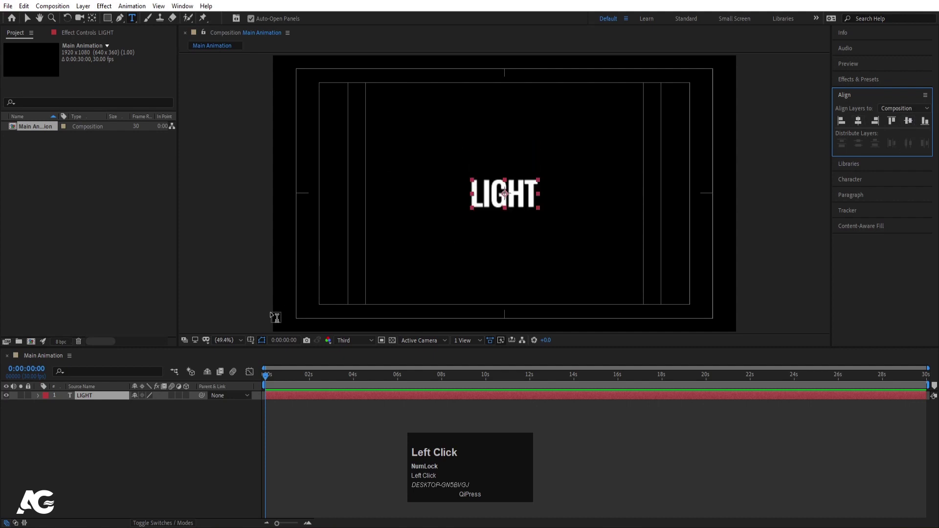
key("s")
left_click_drag(148, 409, 136, 438)
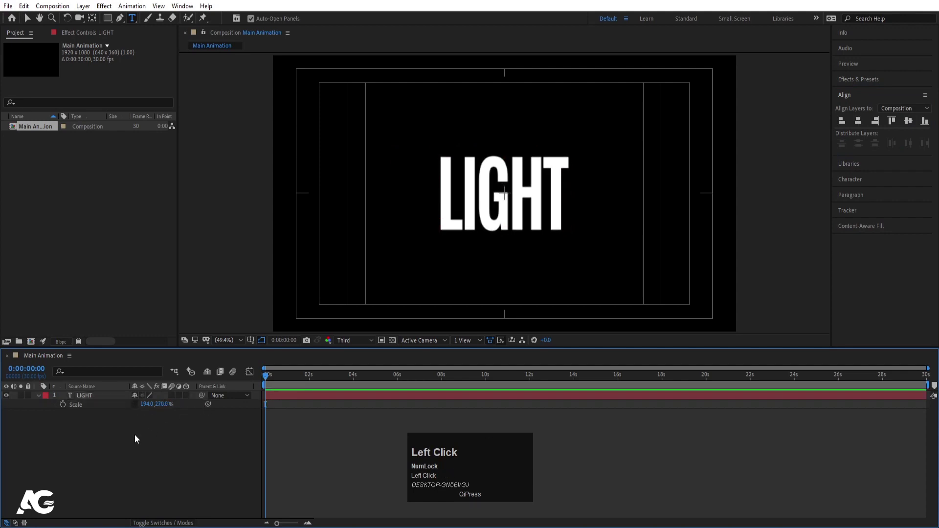
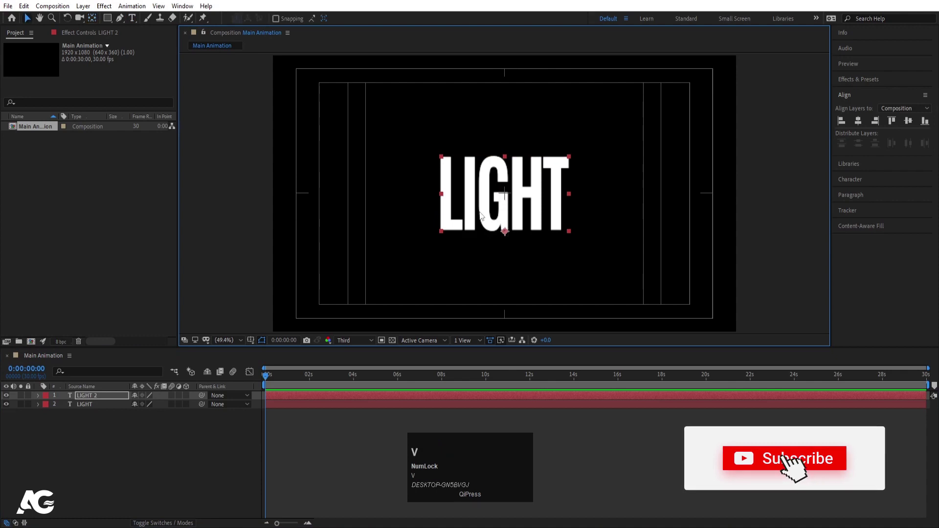
Step: Place LIGHT 2 above and a LIGHT 3 copy below the original, then select all three layers
left_click_drag(520, 231, 520, 204)
key("ctrl+d")
key("y")
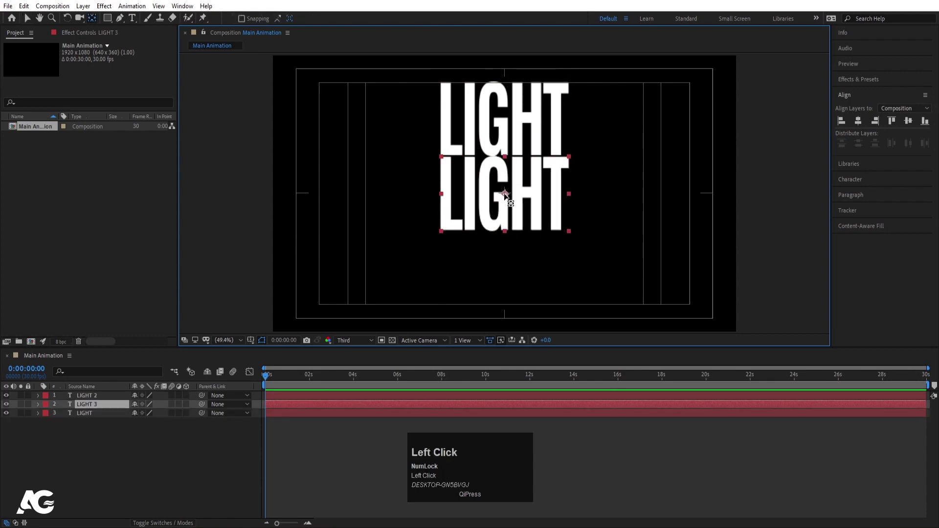
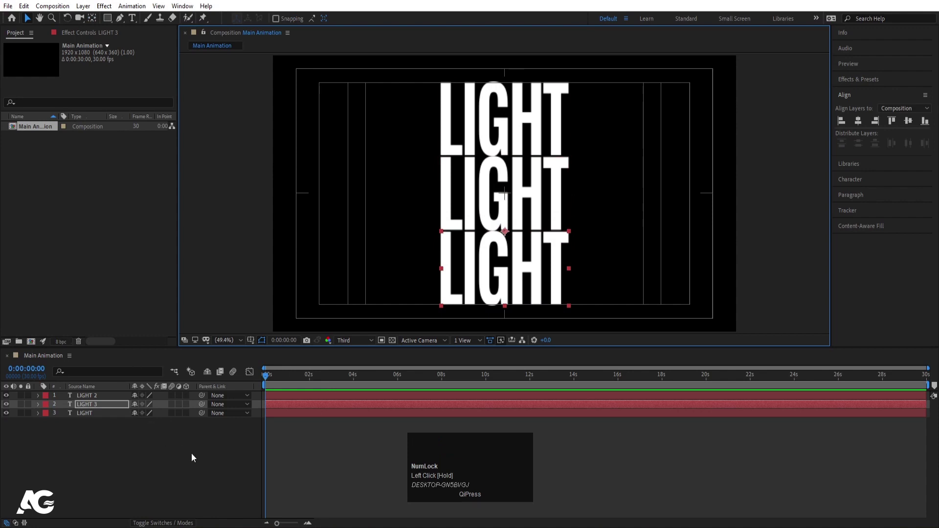
key("ctrl+a")
Step: Rotate LIGHT 2 to −90° and LIGHT 3 to +90° on X, folding them into cube faces
left_click(188, 419)
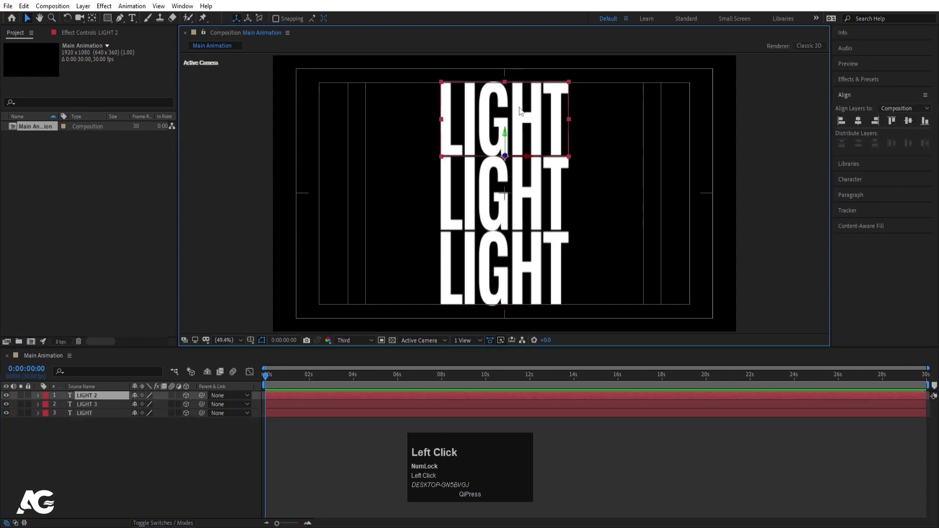
key("r")
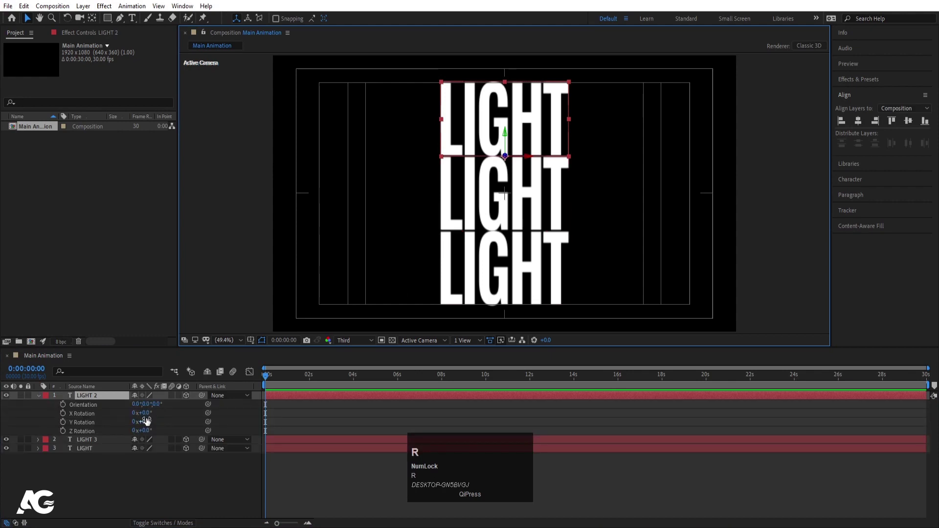
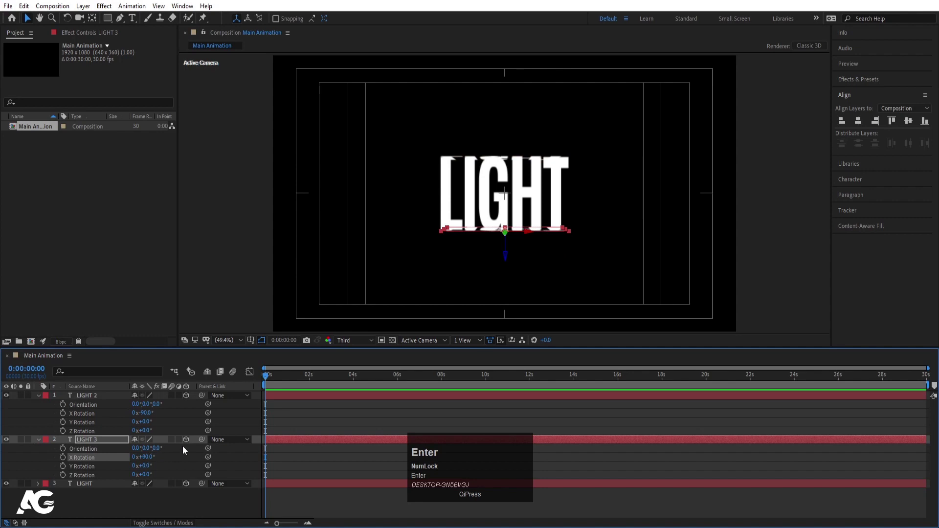
left_click(287, 415)
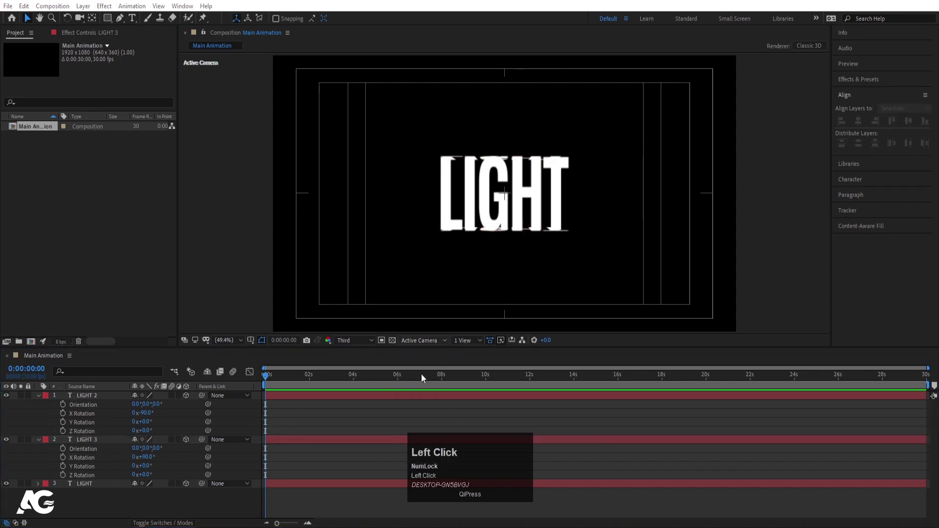
Step: Duplicate the original LIGHT and push LIGHT 4 back in Z to meet the top and bottom faces
key("u")
left_click(92, 415)
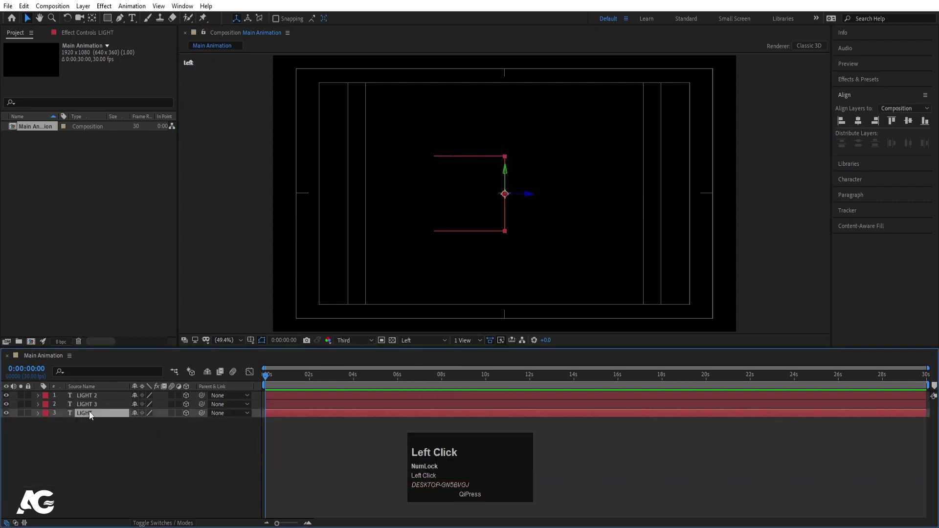
key("ctrl+d")
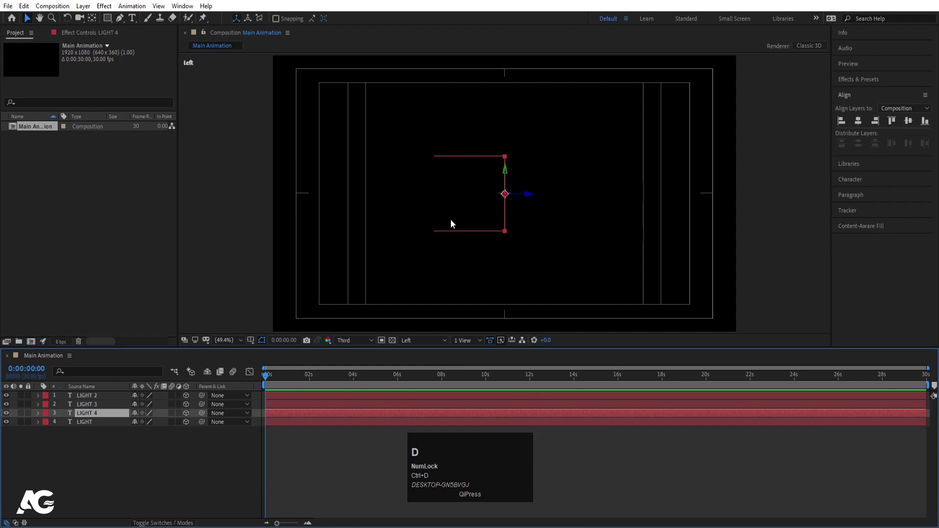
left_click_drag(529, 197, 441, 193)
scroll("up", 3)
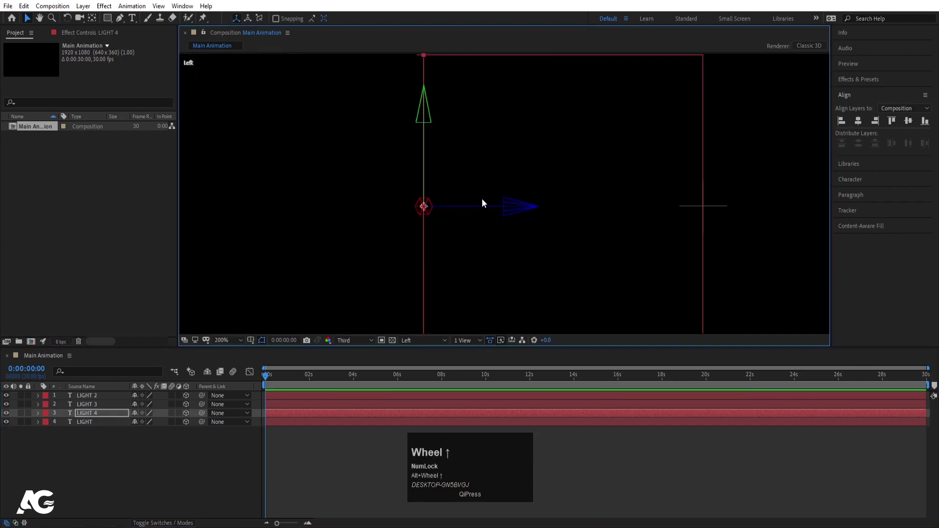
left_click_drag(506, 211, 211, 456)
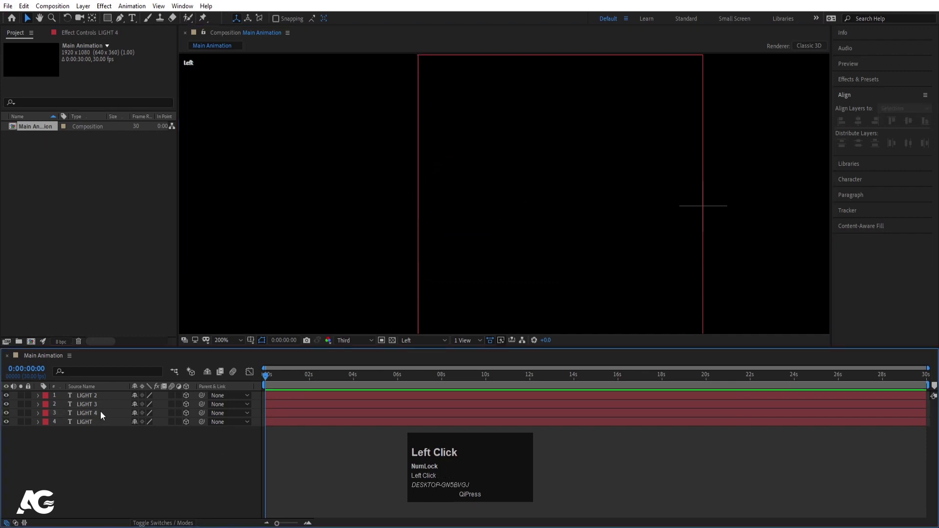
Step: Nudge LIGHT 4 into place and zoom back out to check the square cross-section
scroll("down", 3)
left_click(463, 214)
key("Left")
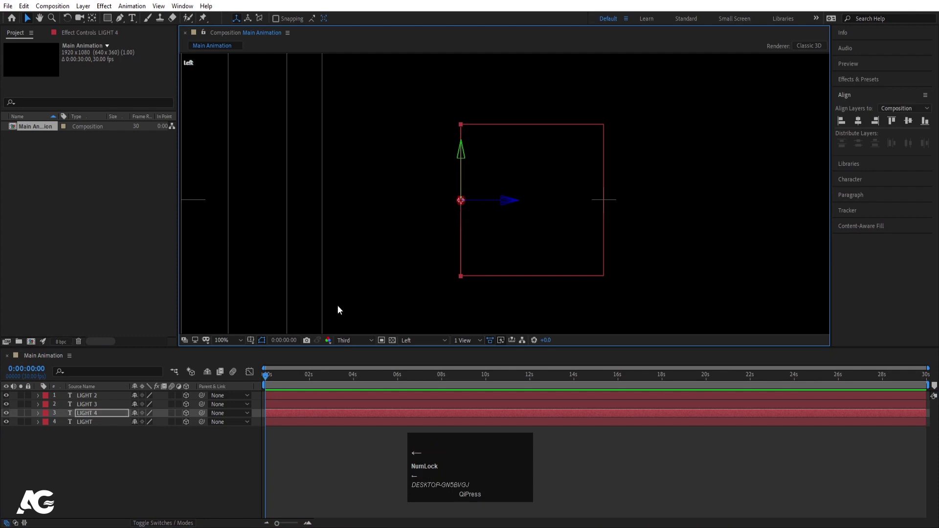
key("Right")
left_click(200, 483)
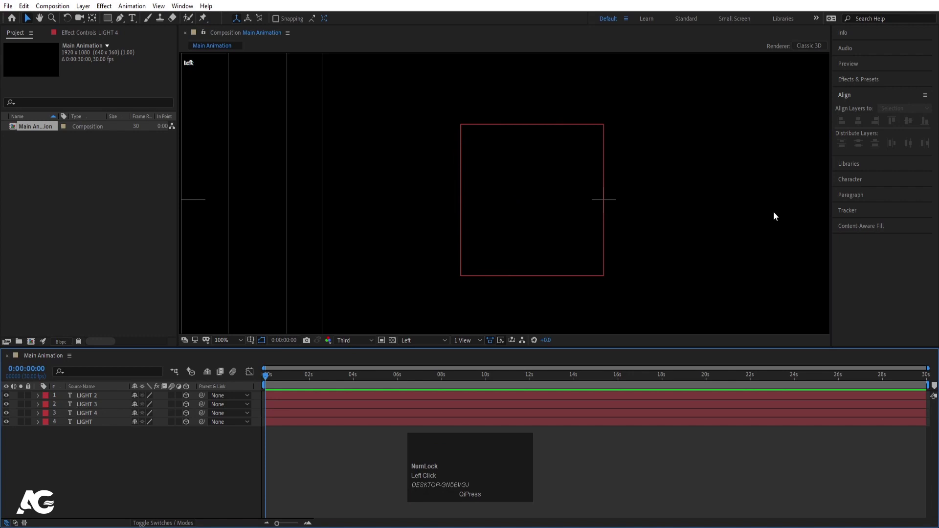
Step: Parent LIGHT 2, 3 and 4 to the original LIGHT layer so they move as one square
left_click(605, 211)
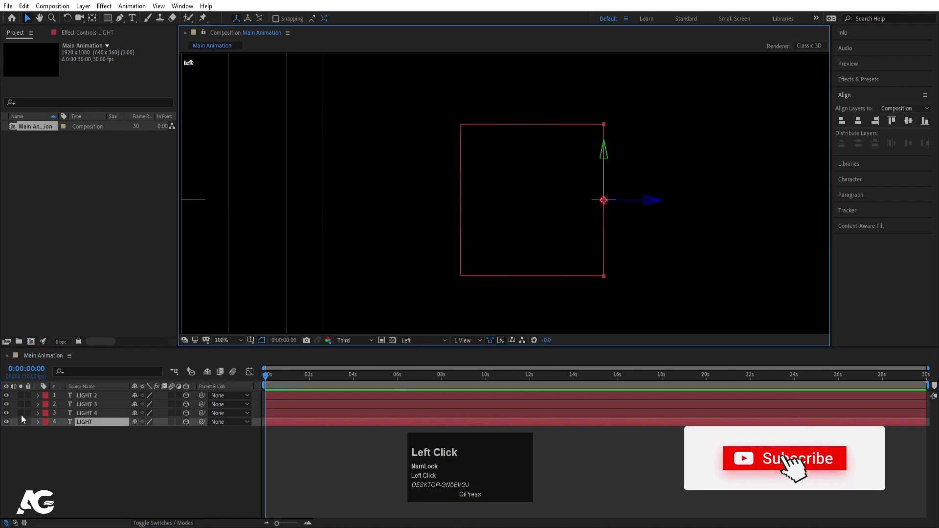
left_click(90, 400)
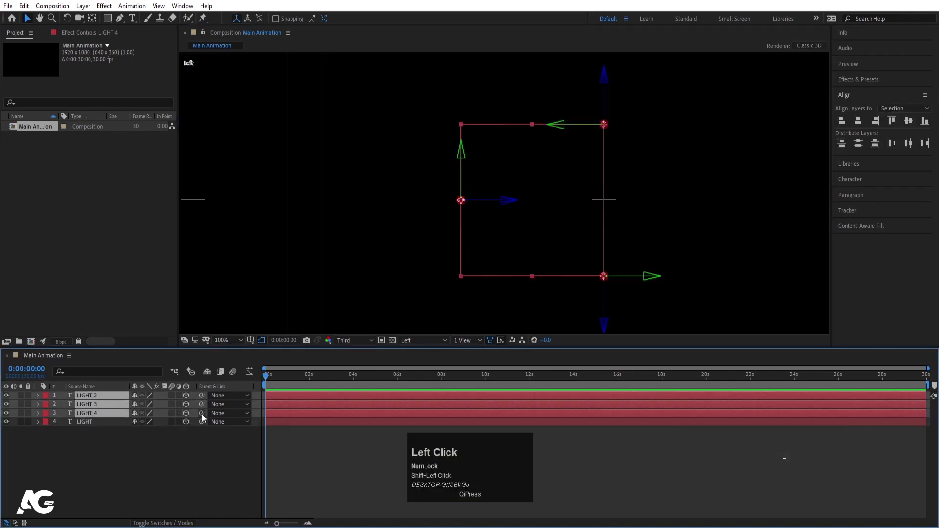
left_click_drag(135, 422, 103, 422)
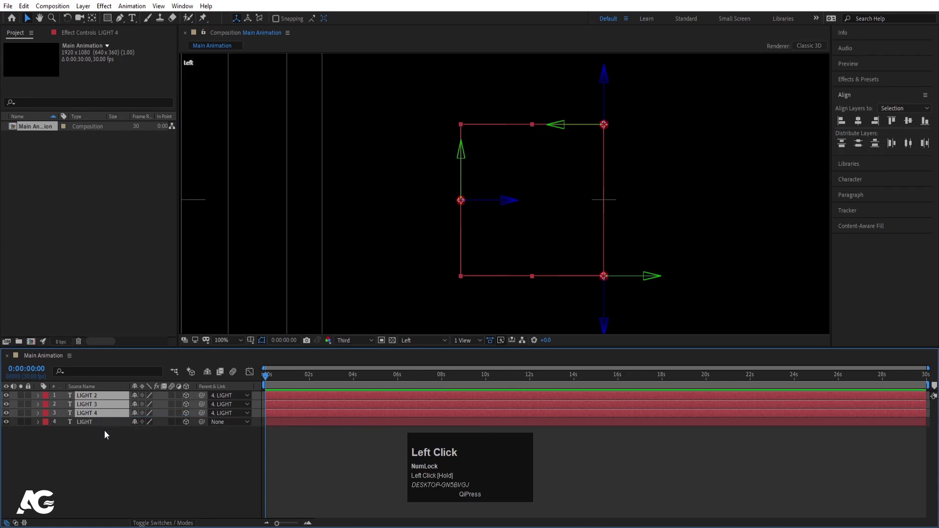
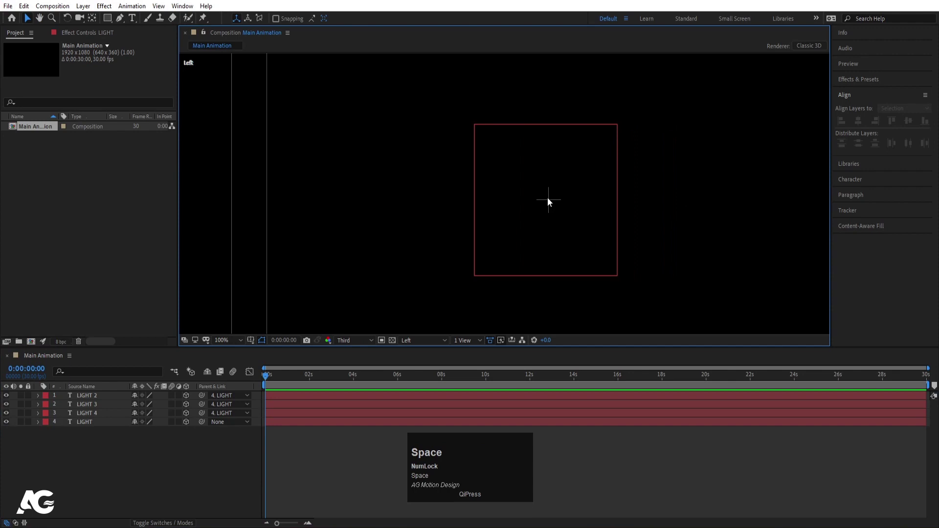
left_click(621, 194)
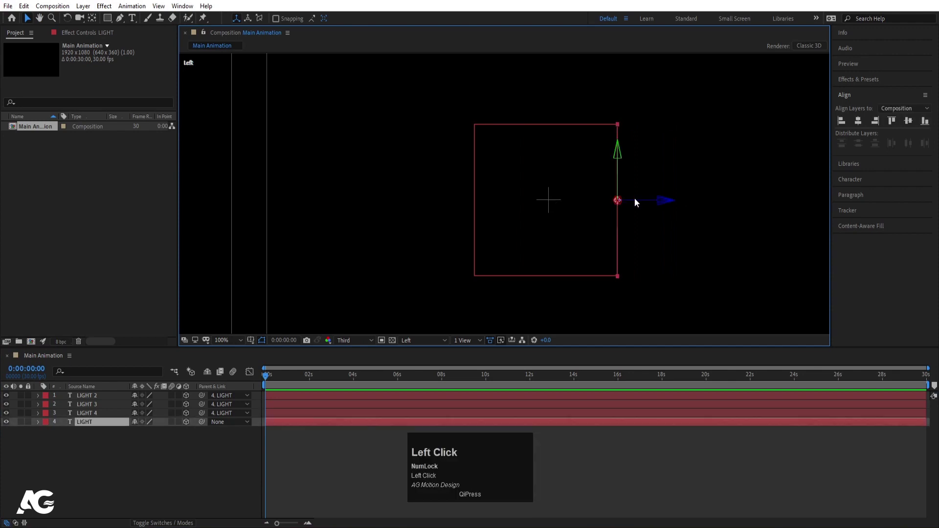
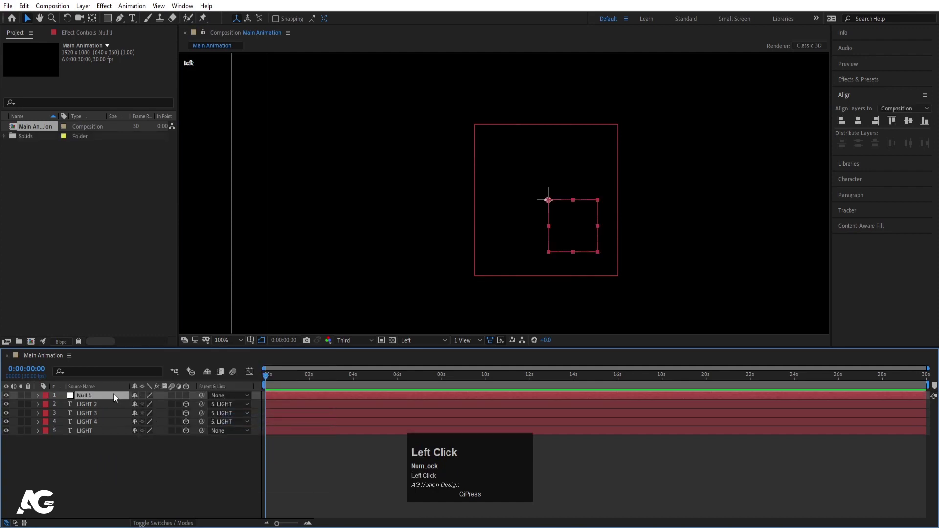
Step: Rename the new null to rotaion and make the LIGHT layer its child
key("Return")
type("rotaion")
key("Return")
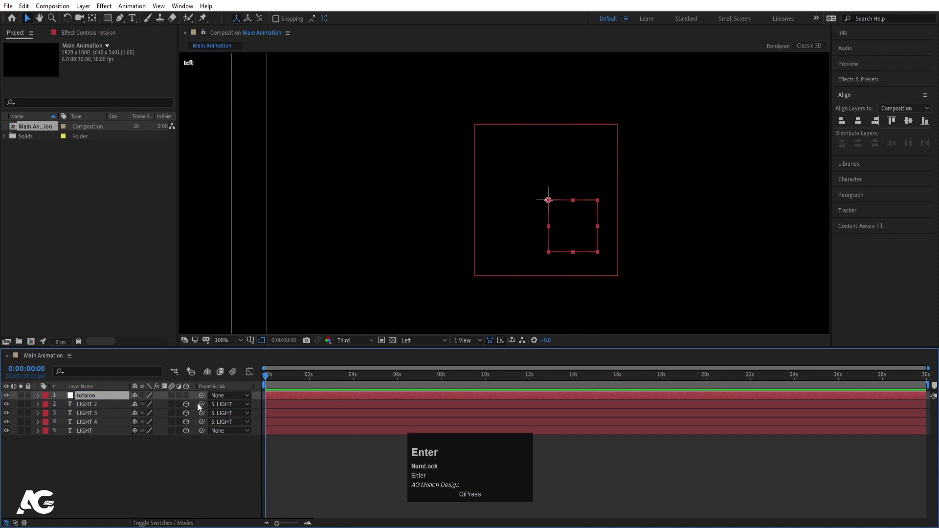
left_click_drag(190, 399, 98, 408)
left_click_drag(187, 437, 90, 399)
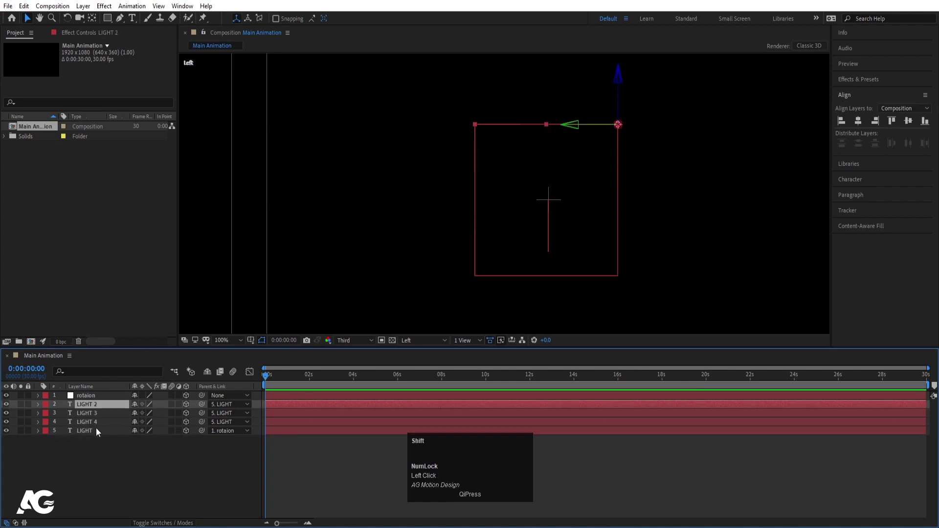
Step: Parent LIGHT 2–4 to rotaion, test its X rotation and return it to zero
left_click(99, 434)
left_click_drag(203, 410, 88, 398)
key("r")
left_click(150, 412)
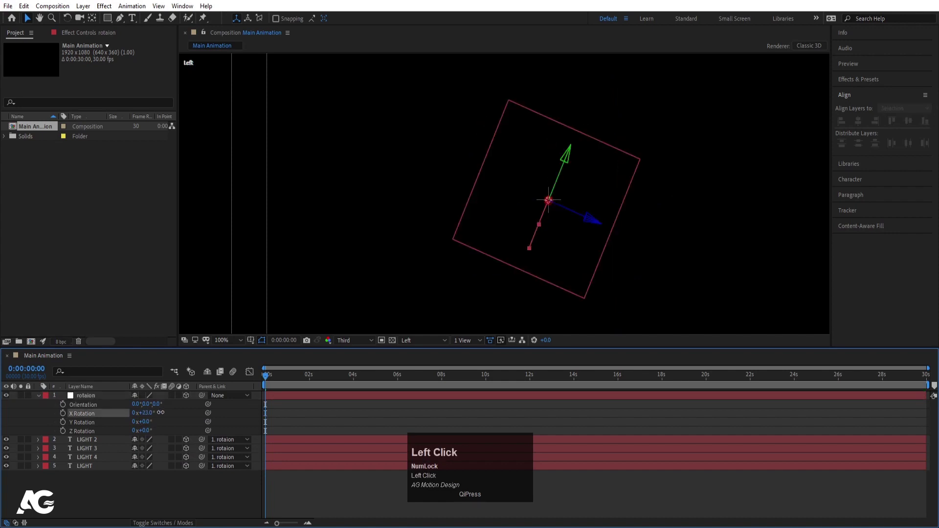
key("ctrl+z")
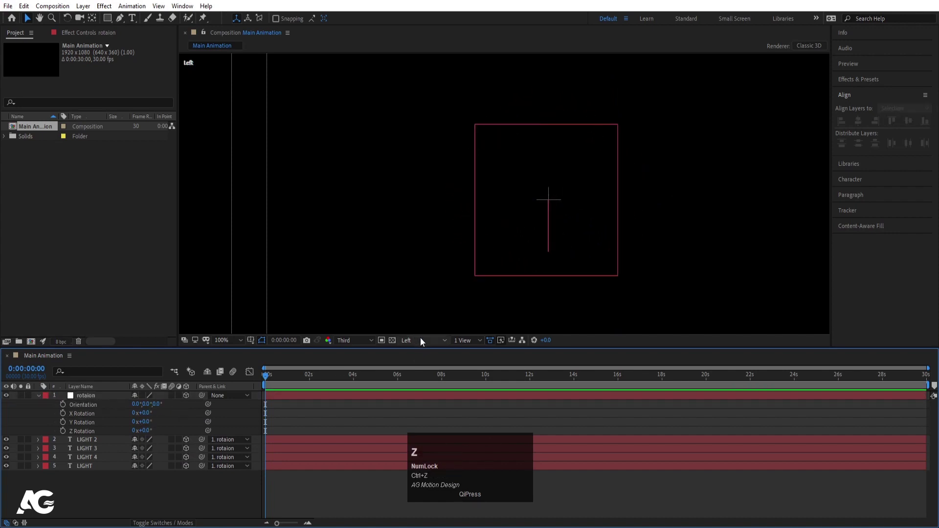
Step: Switch the viewer to Active Camera with the whole frame showing and select the rotaion null
left_click(423, 341)
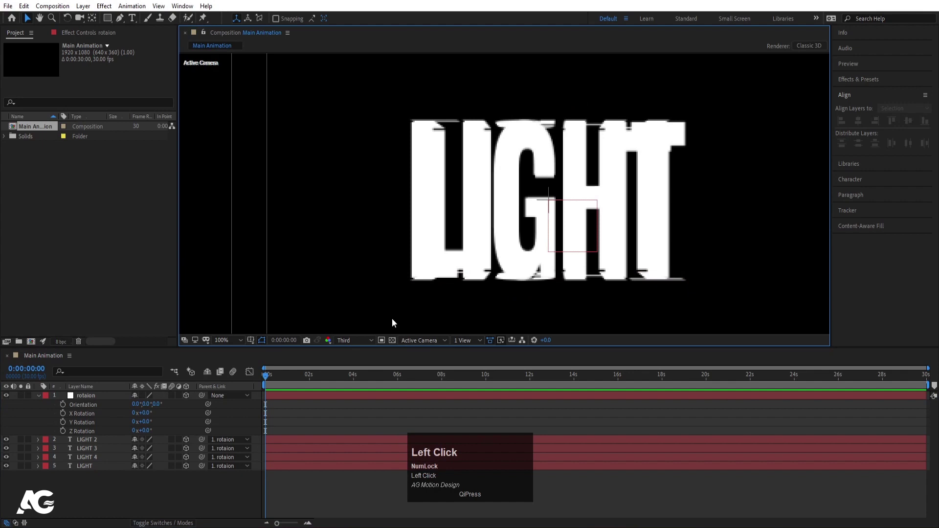
key("u")
left_click(236, 345)
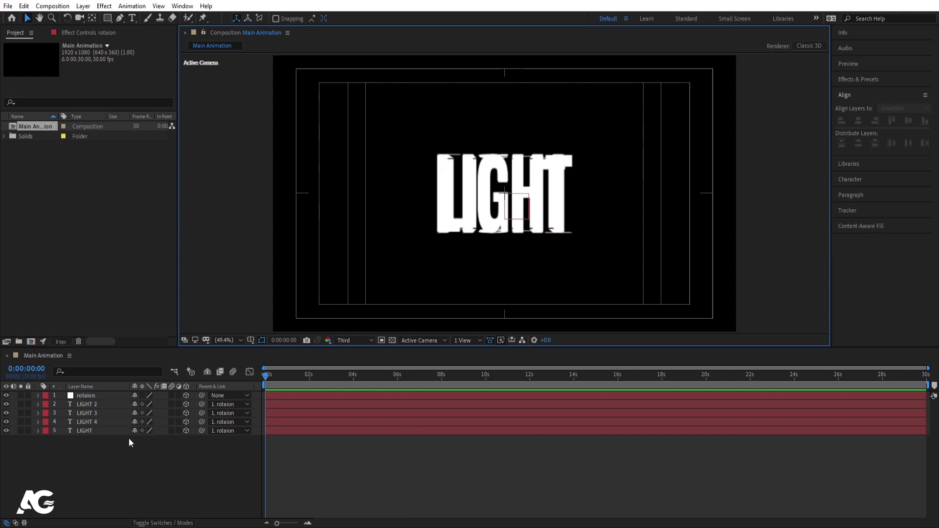
left_click(90, 396)
key("s")
Step: Test-rotate the text group on its Y axis, then hide the properties and deselect
left_click_drag(148, 409, 167, 412)
key("r")
left_click_drag(147, 427, 147, 429)
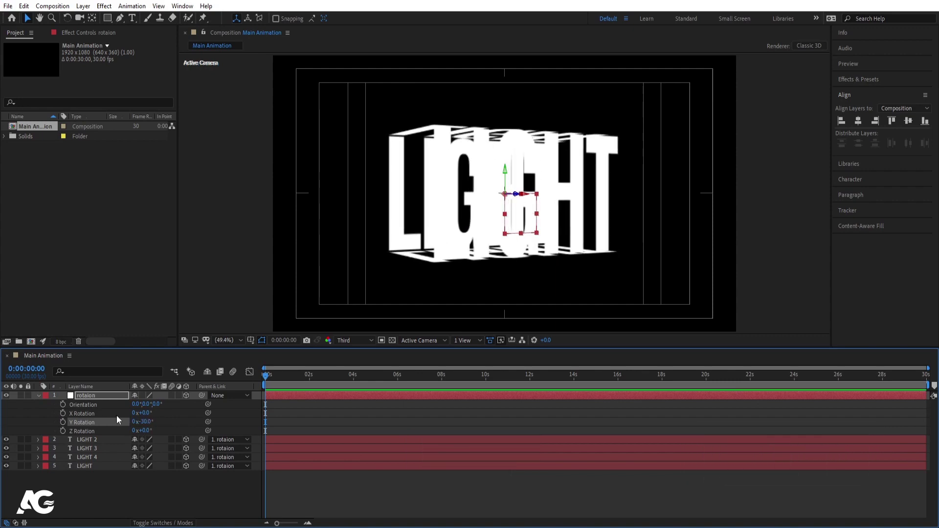
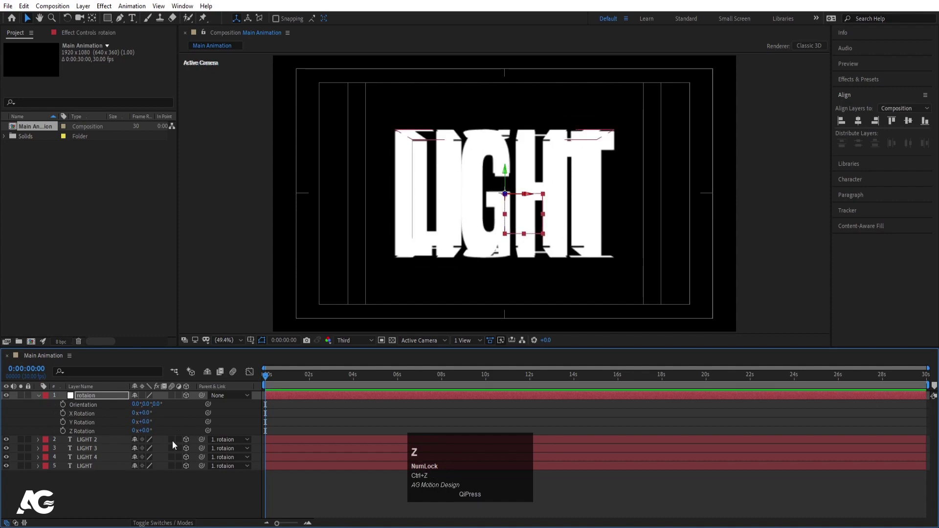
key("u")
left_click(171, 457)
Step: Add Null 2 as parent of rotaion and set its Y Rotation to −30° and Z Rotation to 5°
right_click(170, 458)
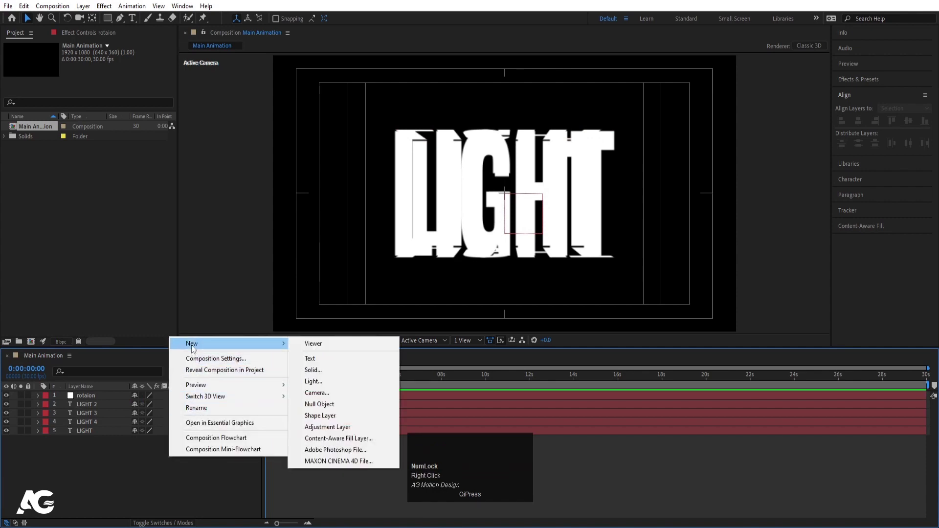
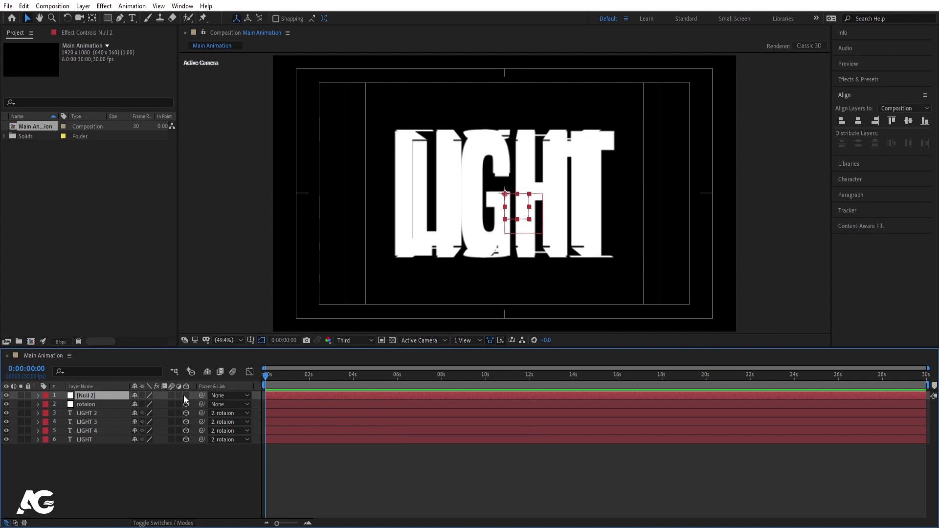
left_click_drag(186, 399, 102, 396)
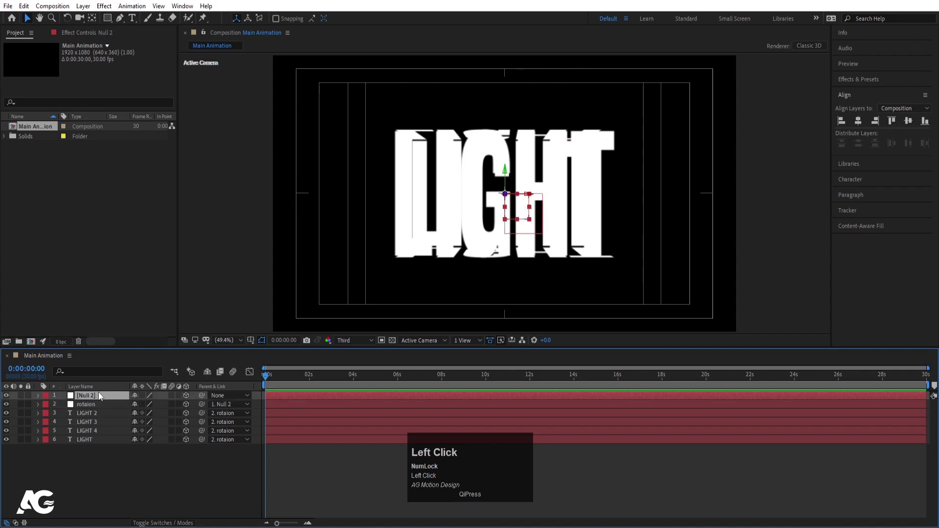
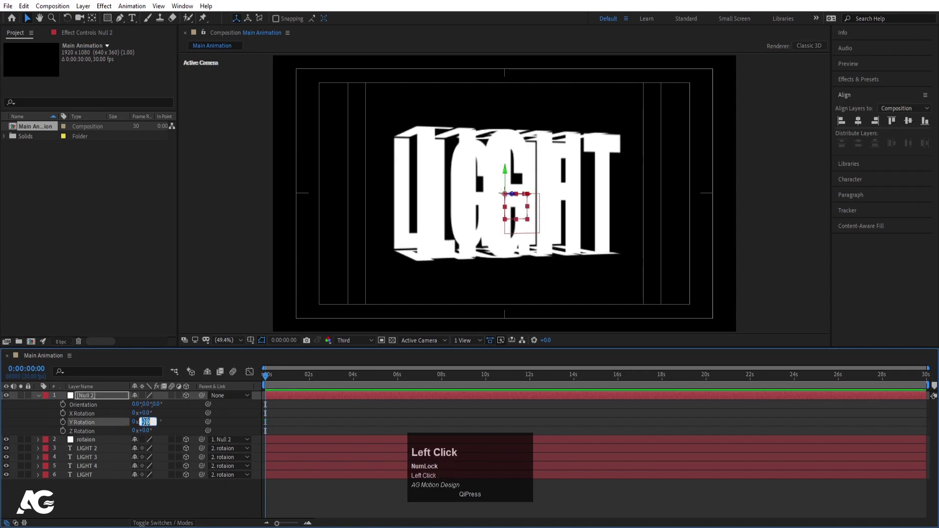
key("-")
key("Return")
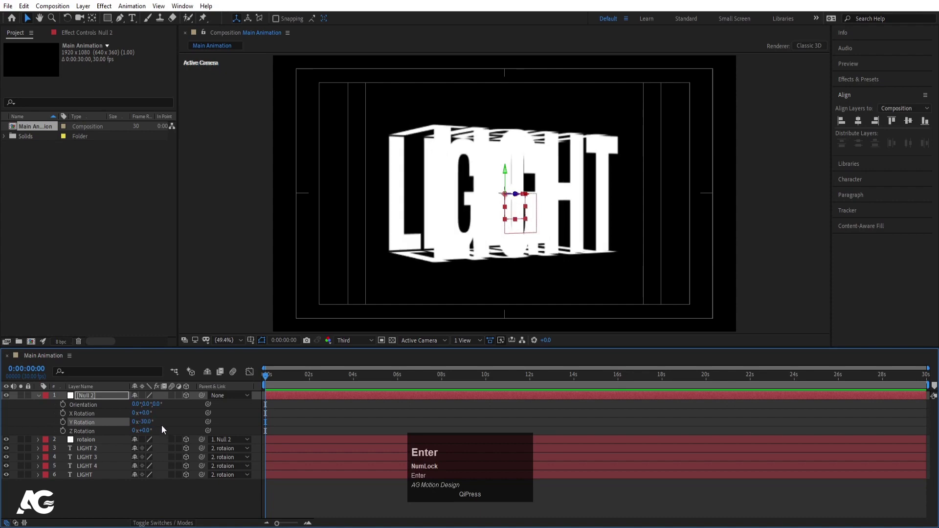
left_click(165, 427)
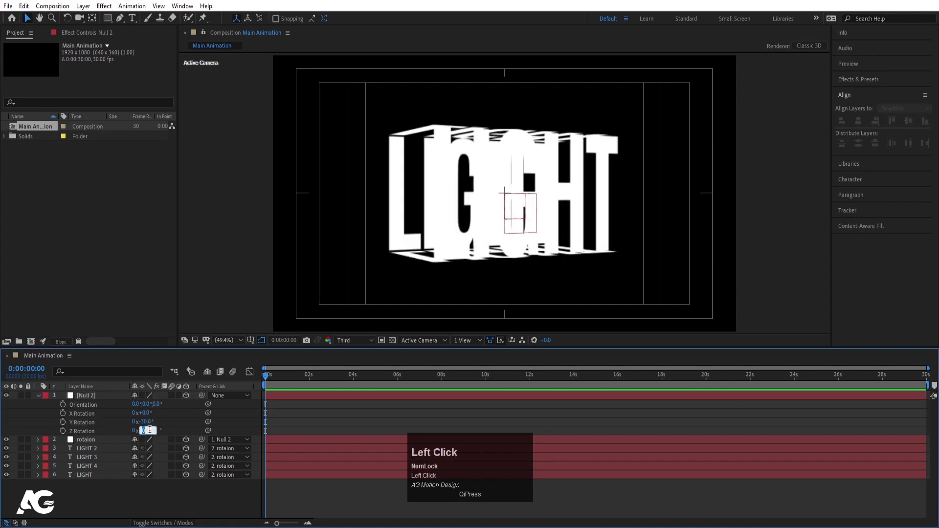
key("Return")
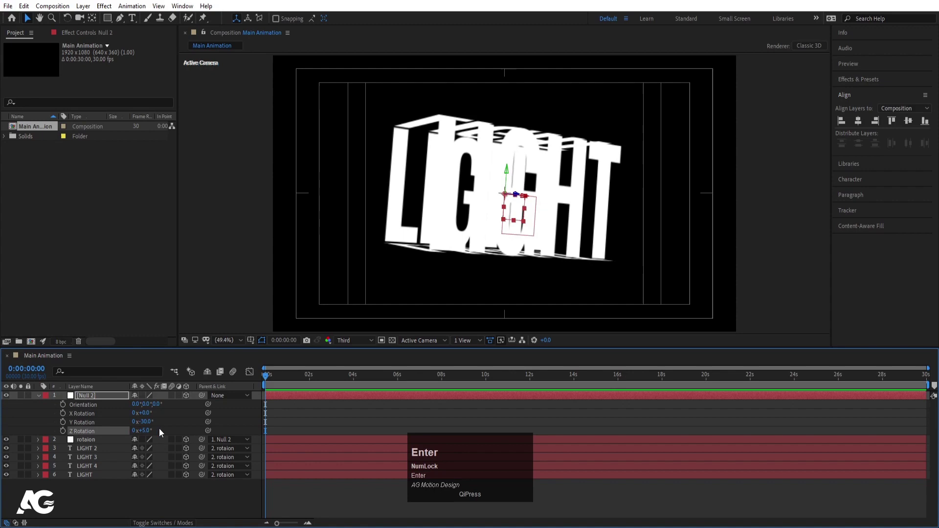
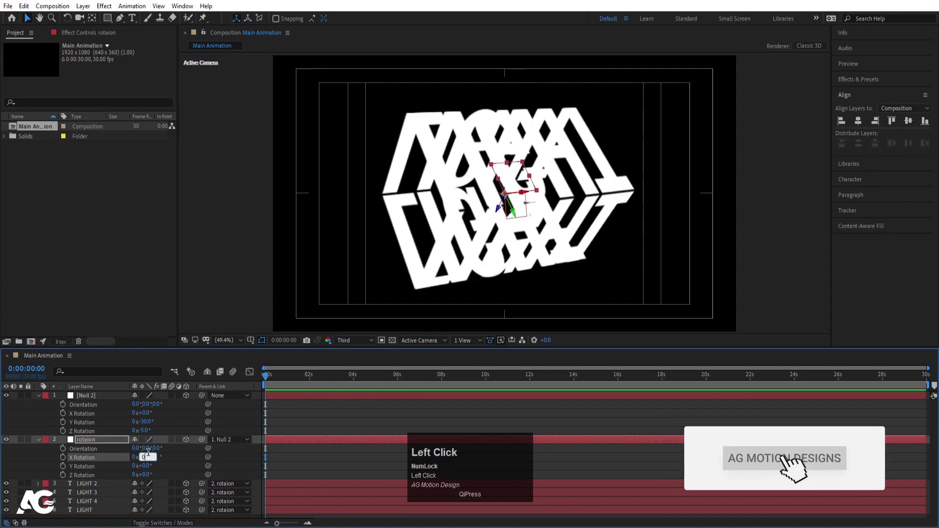
Step: Reset the rotaion null's X Rotation to zero and give it the expression time*50
key("\\")
key("Return")
left_click(184, 462)
left_click(64, 459)
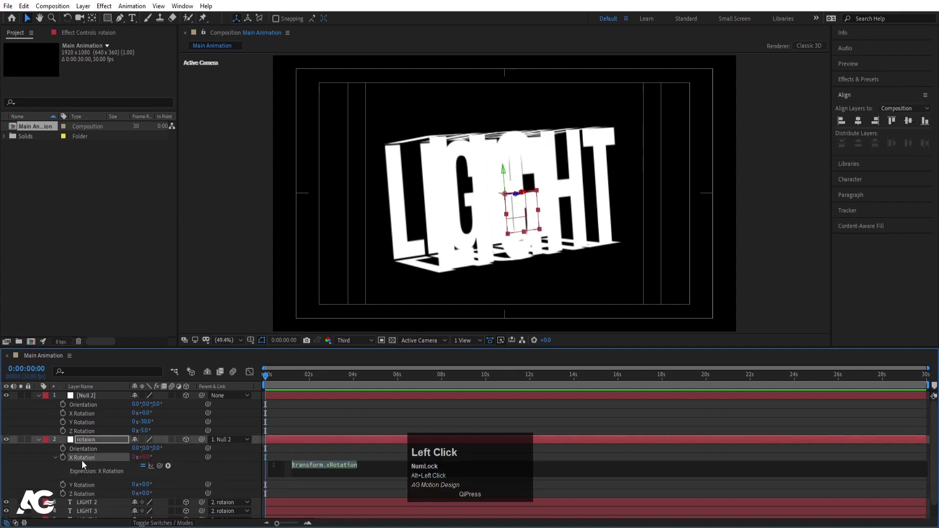
type("ime")
key("shift+8")
key("5")
left_click(320, 451)
key("space")
key("space")
Step: Scrub ahead to check the spin, commit the expression, collapse the layer and preview
left_click(299, 467)
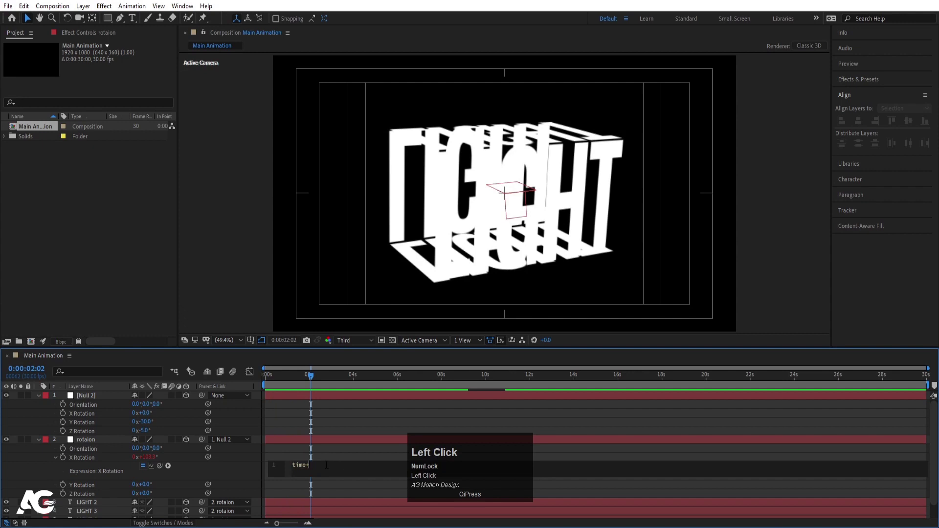
left_click(326, 455)
key("u")
key("space")
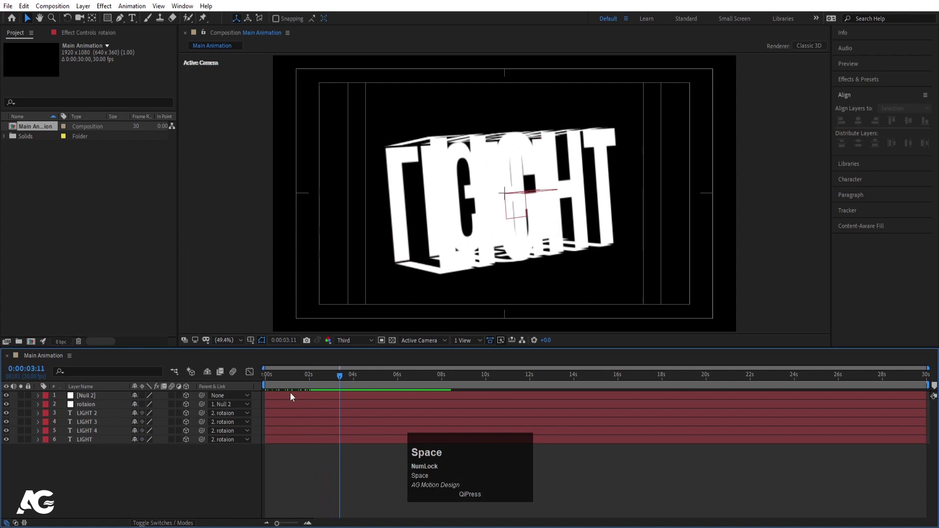
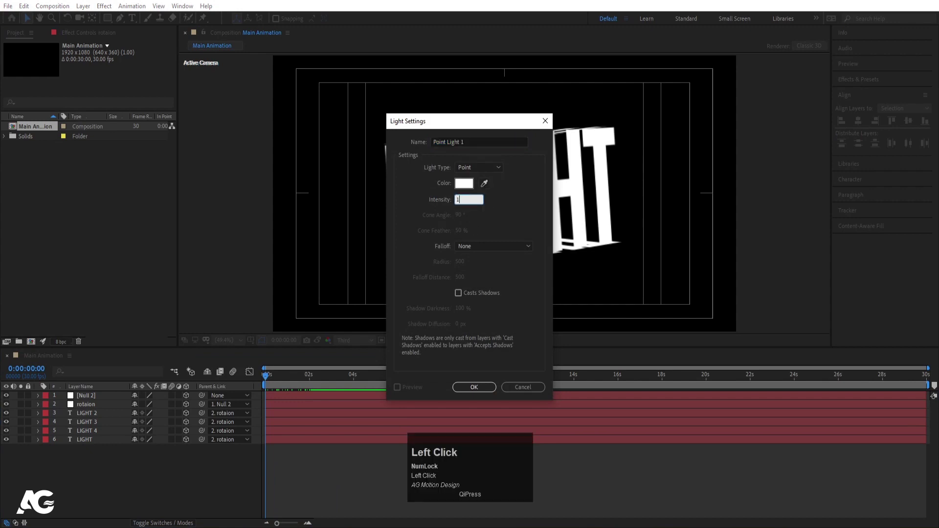
Step: Create Point Light 1, move it above the LIGHT text and preview the lit cube
left_click(474, 394)
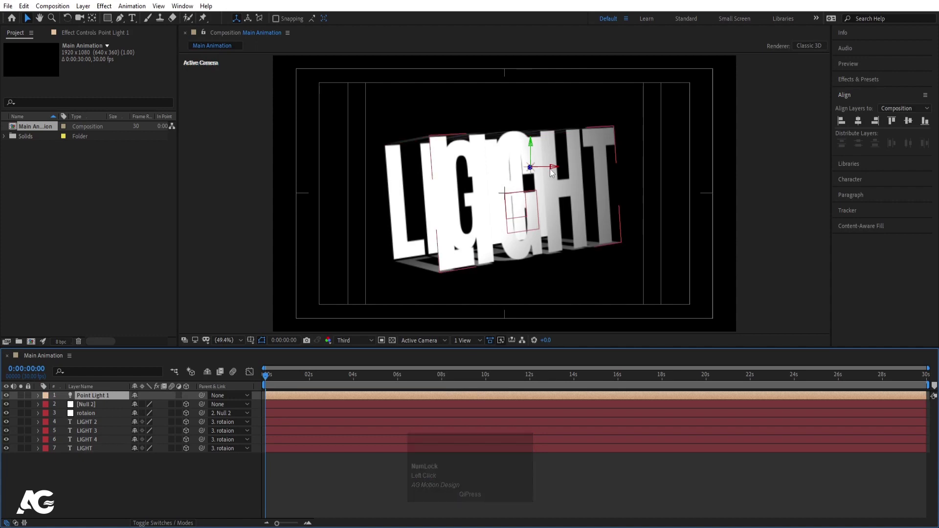
left_click_drag(562, 173, 664, 132)
key("space")
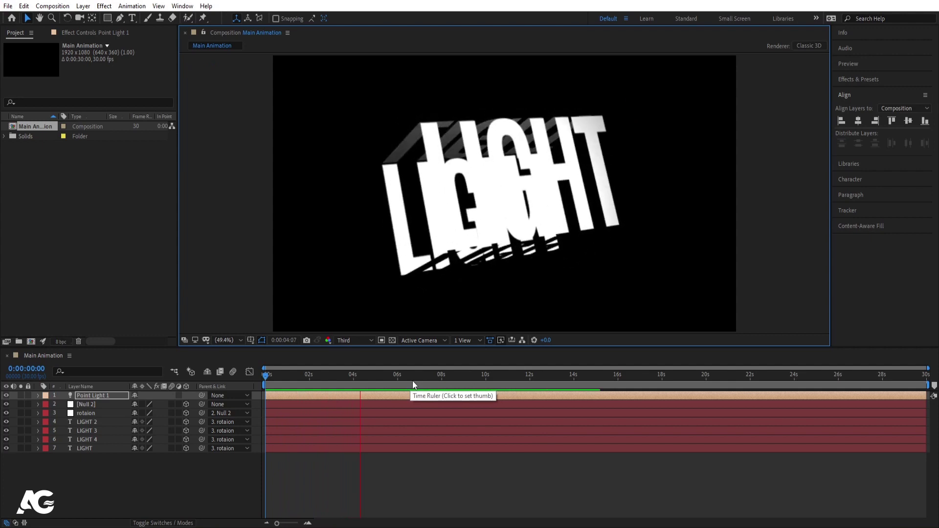
key("space")
left_click(278, 381)
key("space")
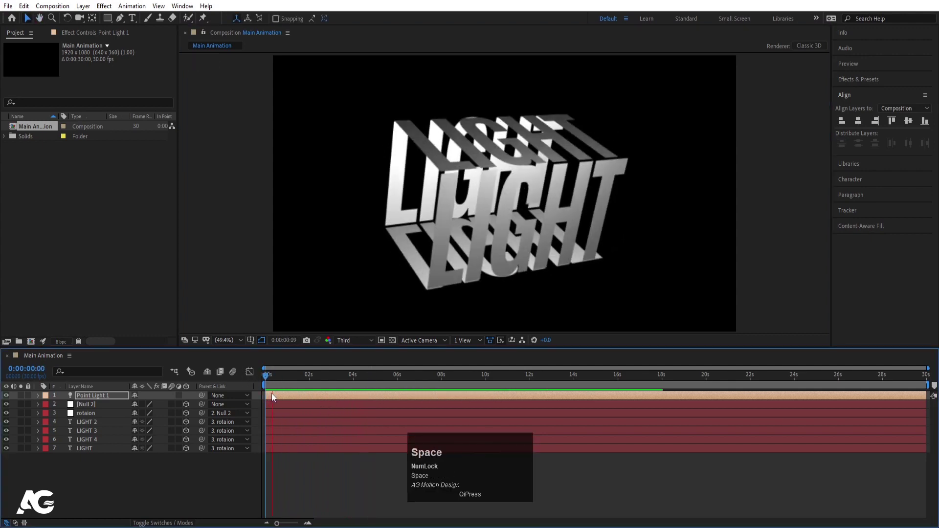
Step: Adjust Point Light 1's Intensity under Light Options and preview the result
left_click(106, 400)
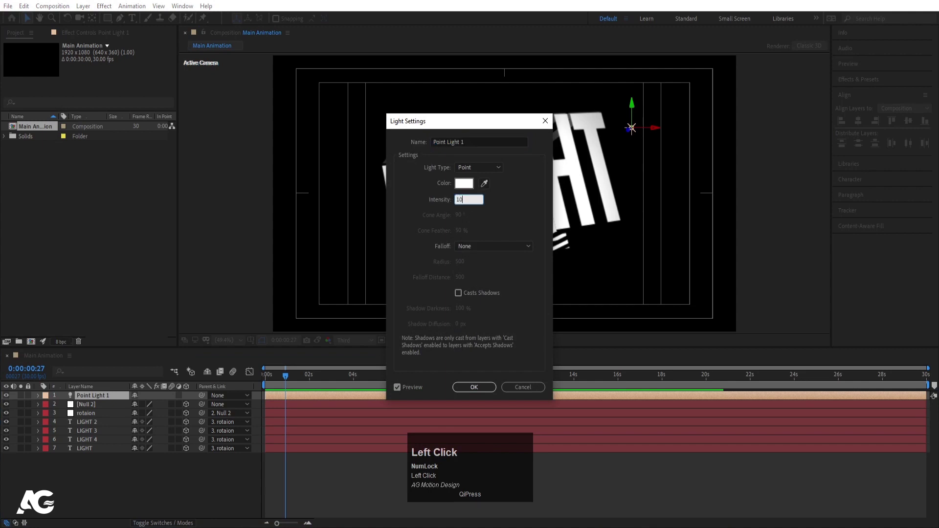
key("Return")
key("space")
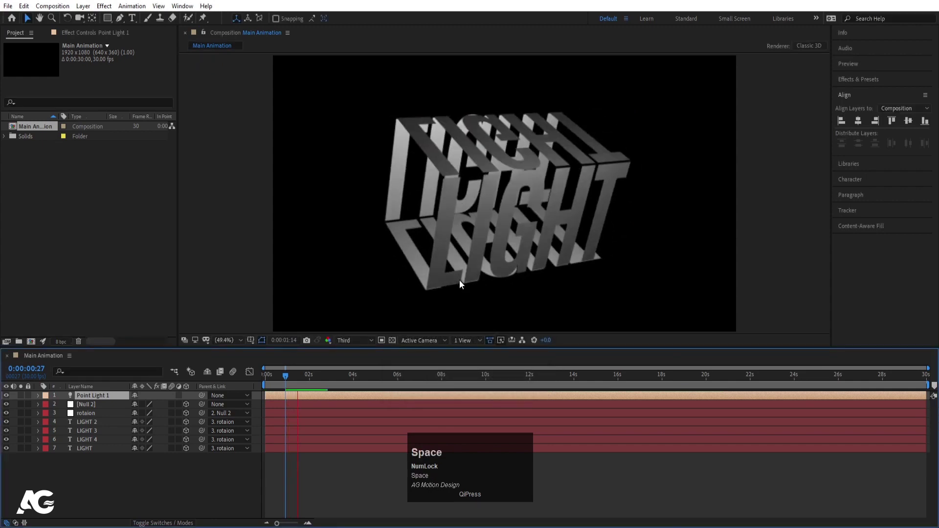
key("space")
left_click(37, 401)
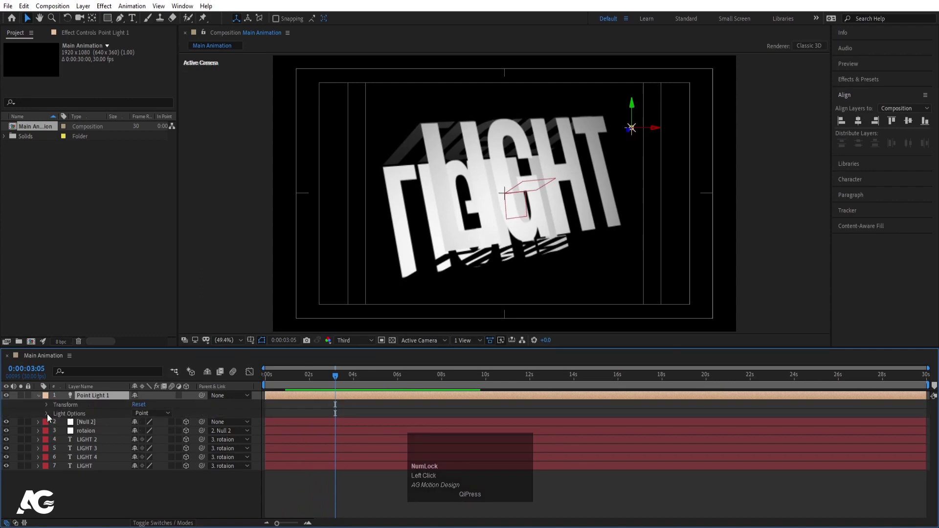
left_click(49, 418)
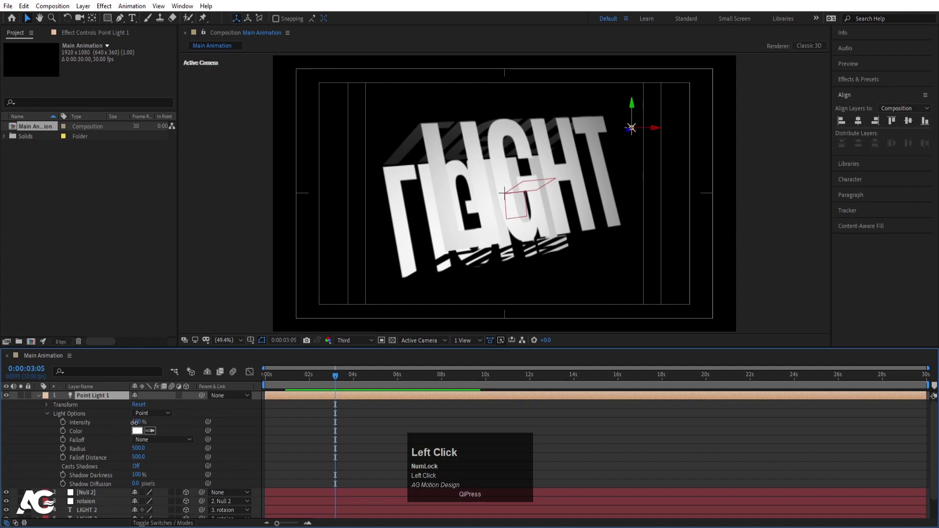
key("space")
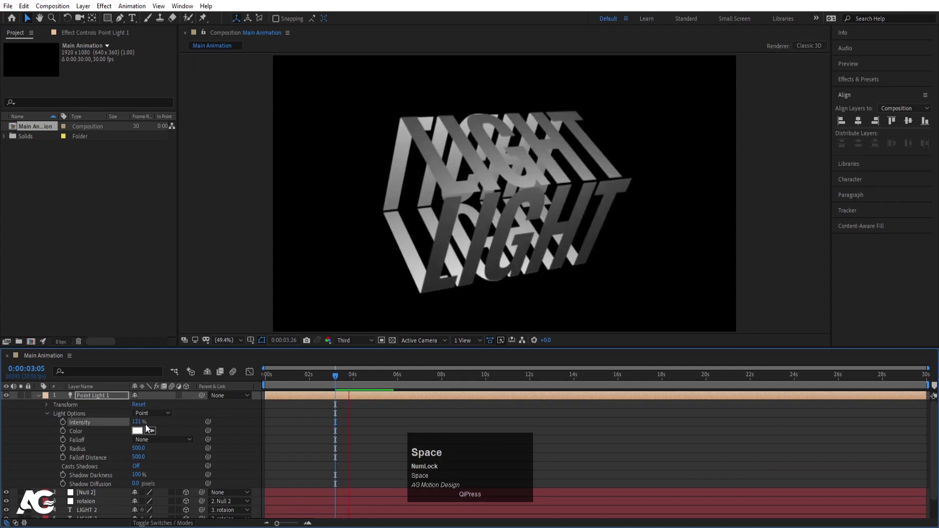
left_click(39, 398)
Step: Create a purple solid, send it behind the text and preview the cube over it
key("ctrl+y")
left_click(395, 321)
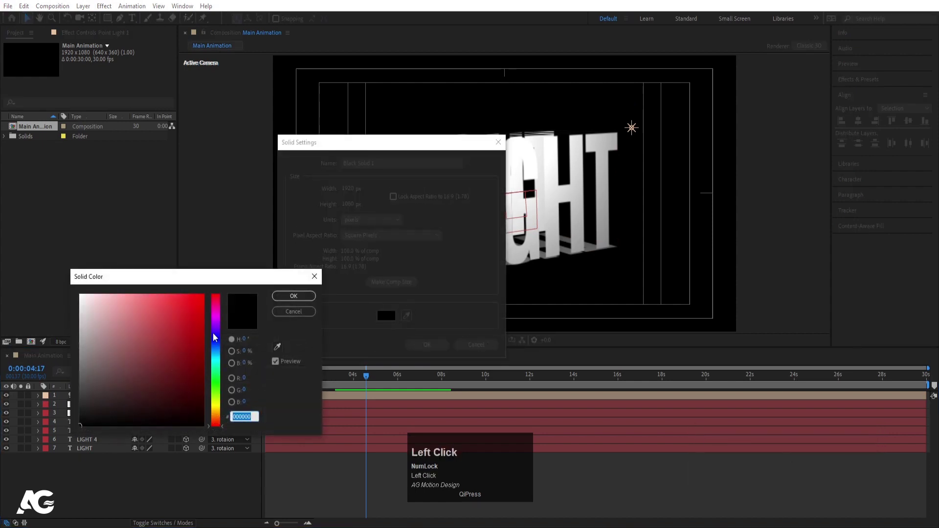
key("Return")
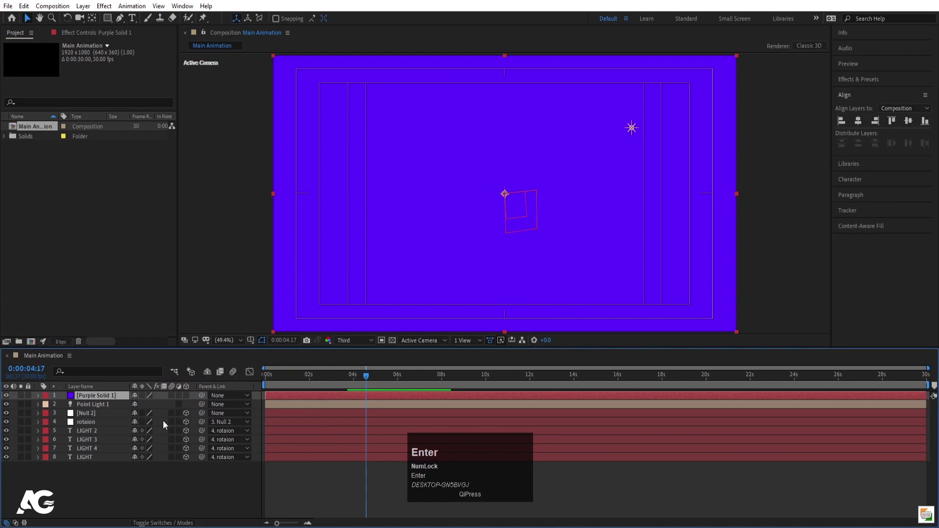
left_click(121, 393)
key("space")
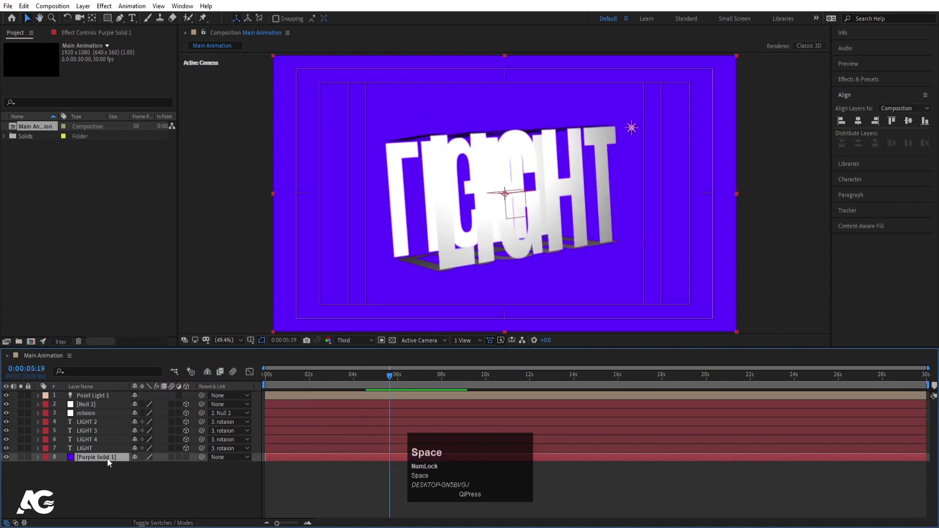
key("space")
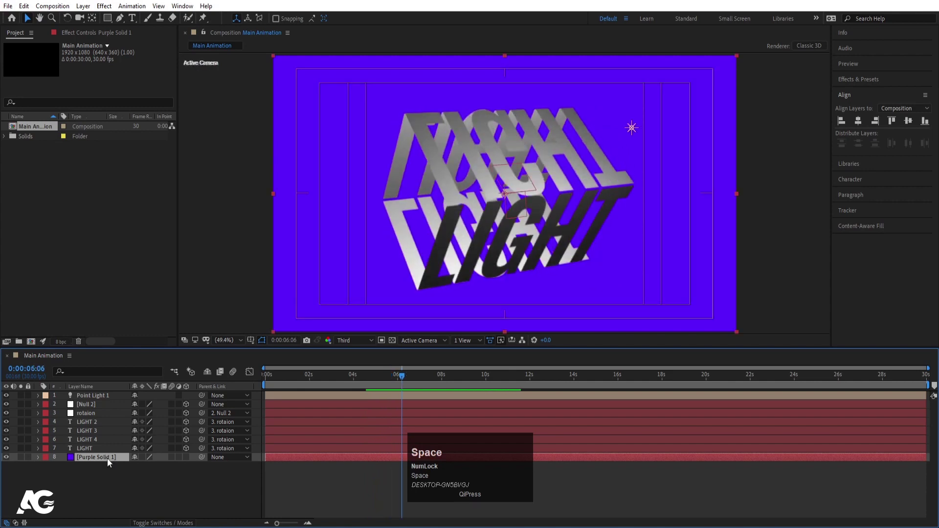
key("space")
key("space")
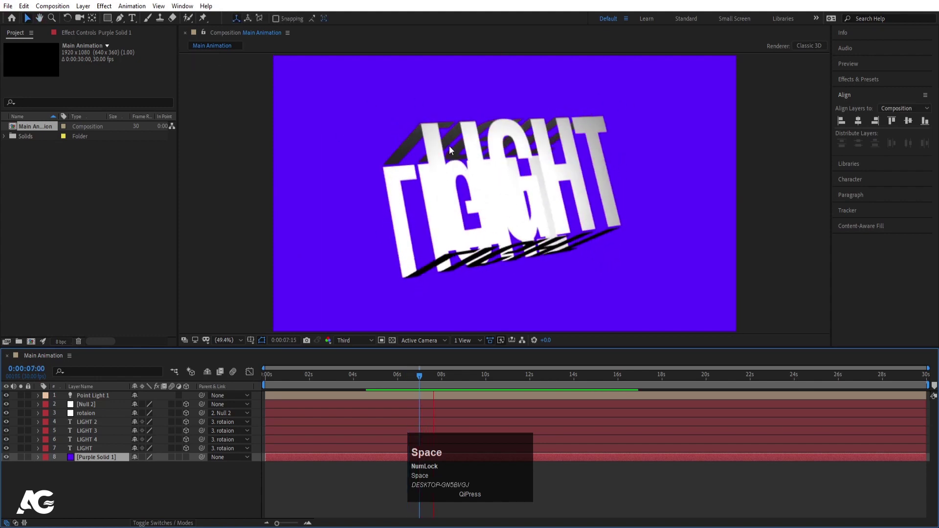
Step: Remove the purple solid and create a black solid layer in its place
left_click(102, 462)
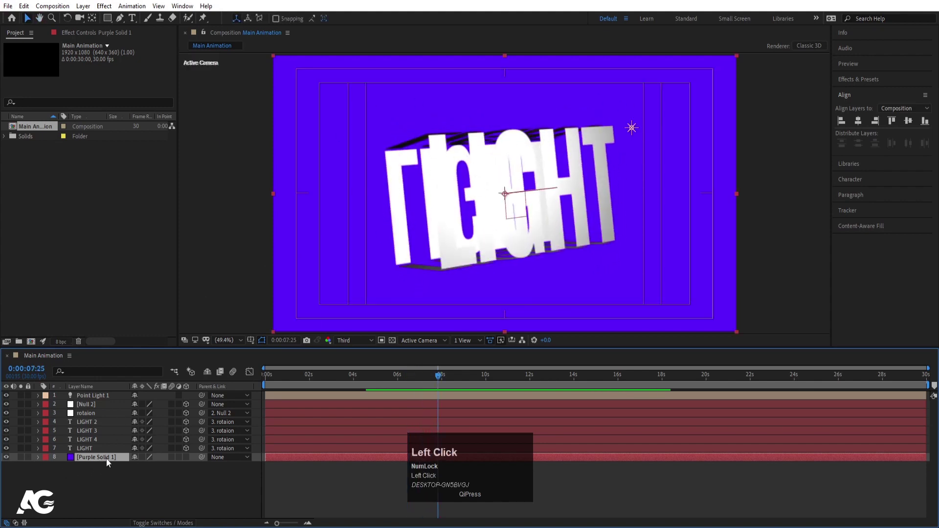
left_click(108, 462)
key("ctrl+y")
left_click(389, 321)
key("Return")
Step: Move the black solid to the bottom and add an adjustment layer with the Tint effect, tinting the scene purple
left_click_drag(101, 395, 146, 488)
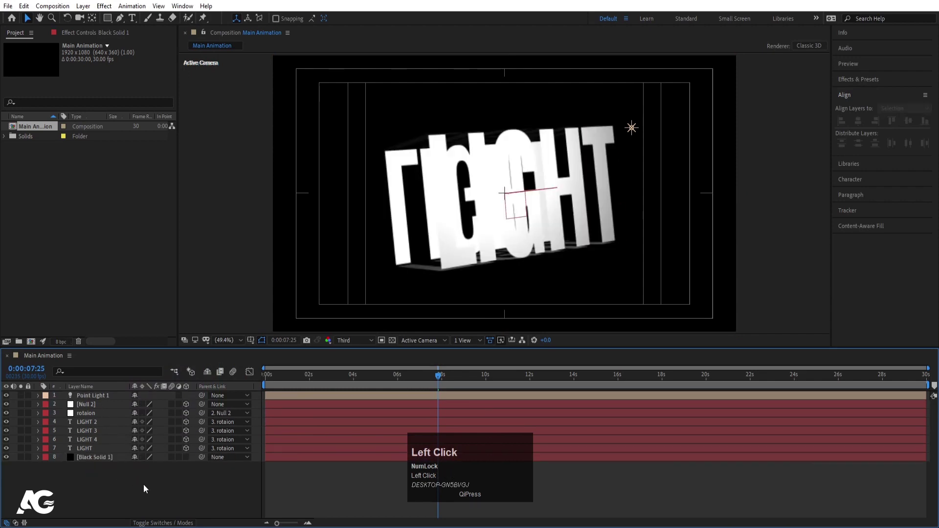
right_click(147, 488)
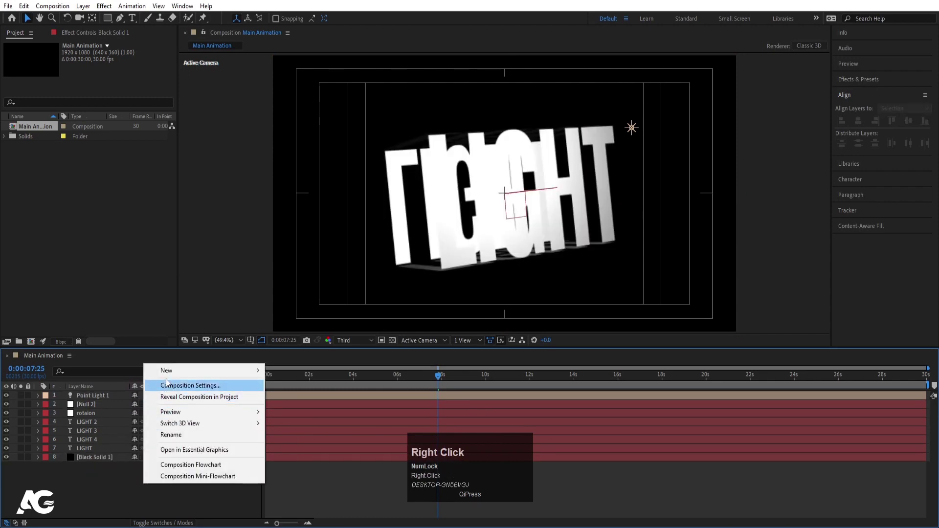
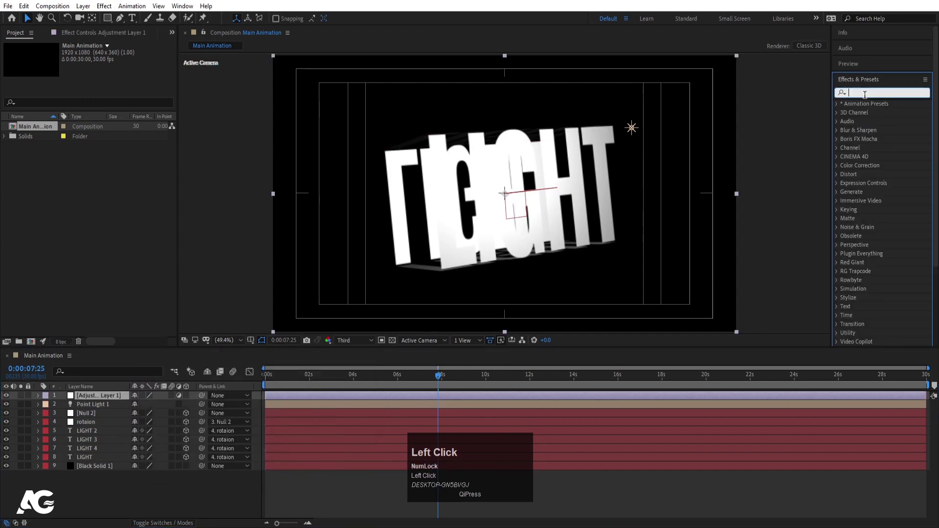
type("tint")
left_click(872, 138)
key("space")
left_click_drag(146, 92, 280, 294)
key("space")
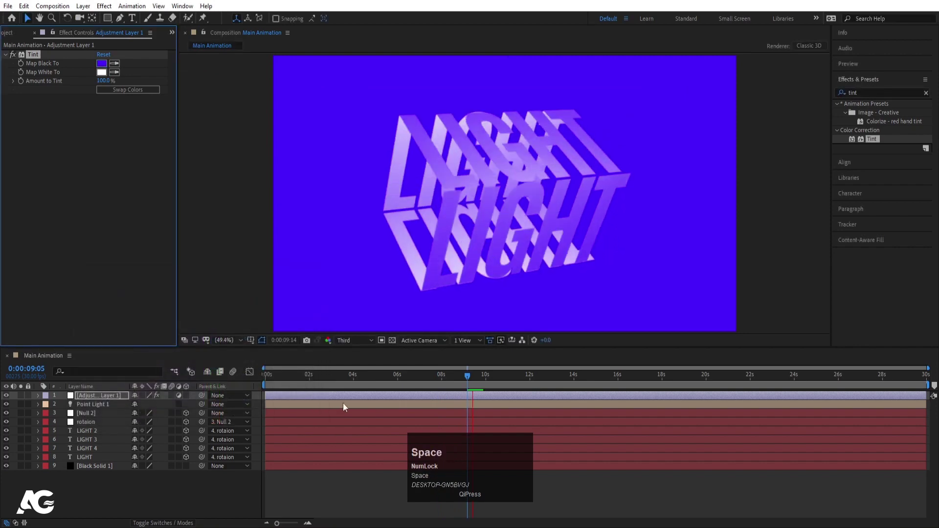
left_click(283, 382)
key("space")
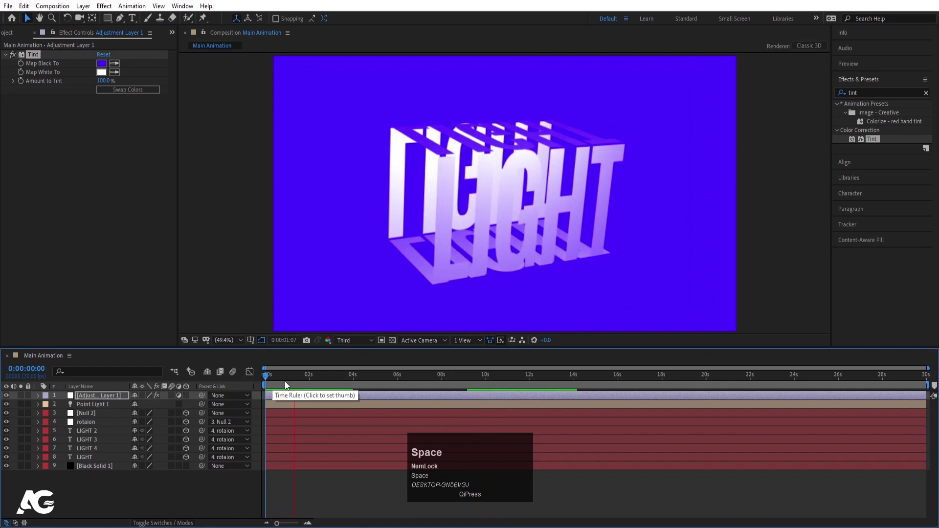
Step: Select Point Light 1 and reveal its Position property
left_click(103, 407)
key("space")
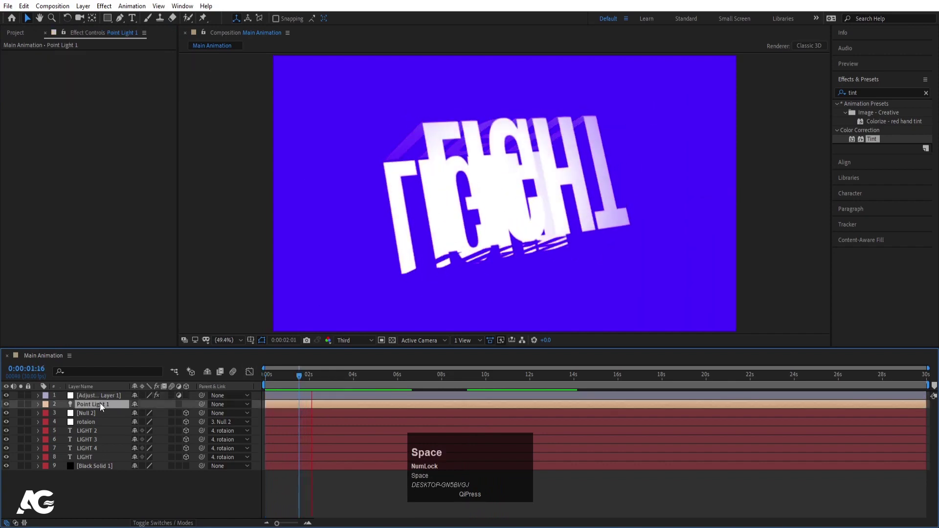
left_click(415, 344)
left_click(421, 391)
scroll("down", 3)
left_click_drag(556, 273, 422, 346)
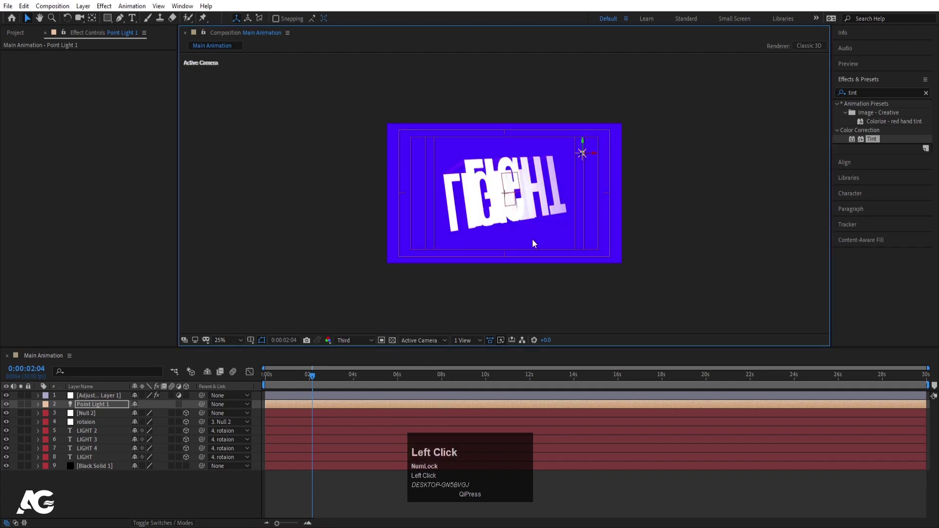
key("space")
scroll("up", 3)
key("space")
key("p")
Step: Move Point Light 1 to a new position and depth, previewing the lighting each time
left_click_drag(172, 419, 593, 469)
key("space")
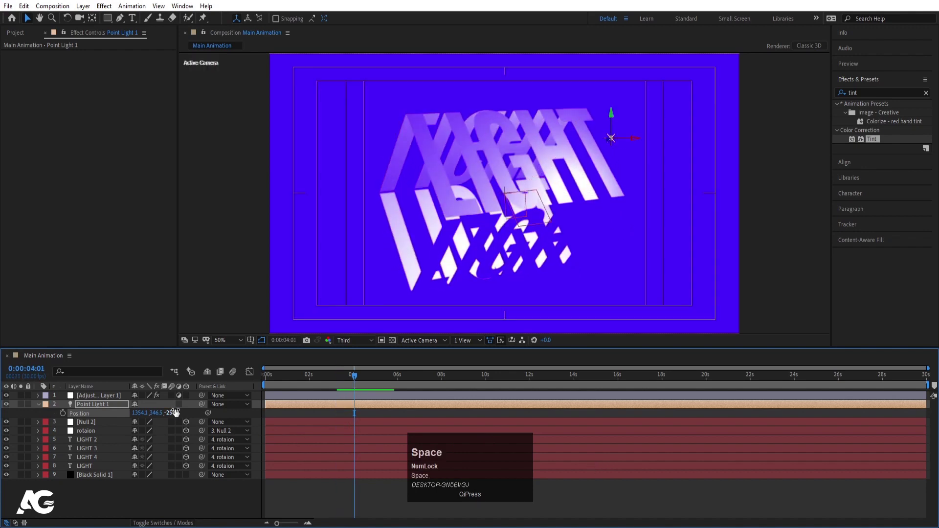
left_click_drag(175, 415, 79, 426)
key("space")
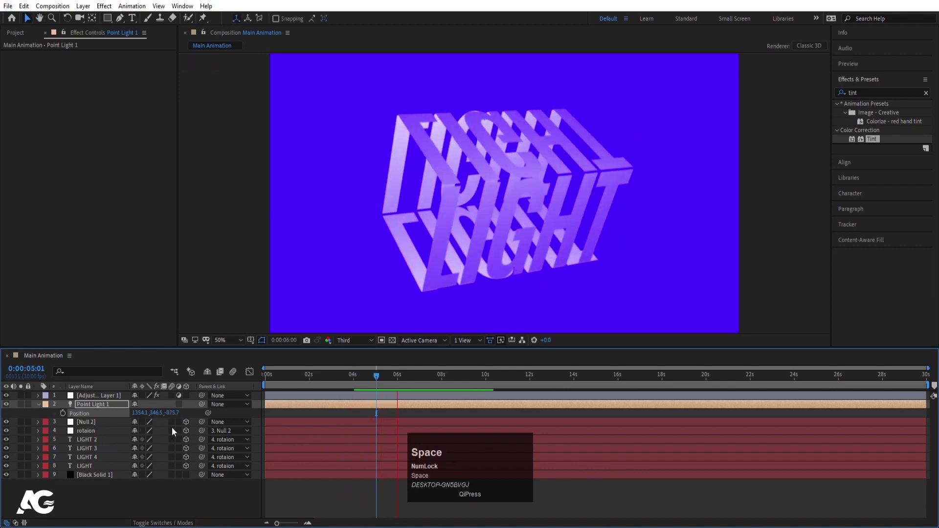
left_click(188, 416)
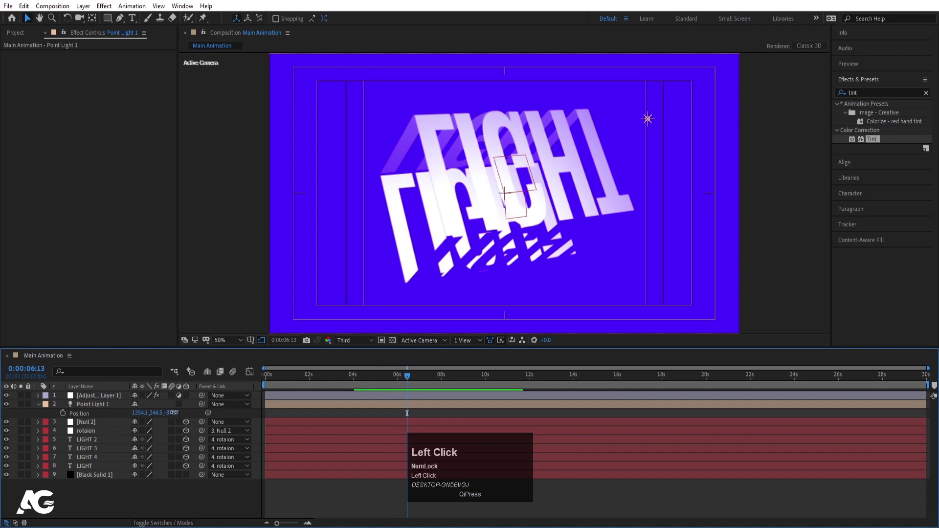
key("space")
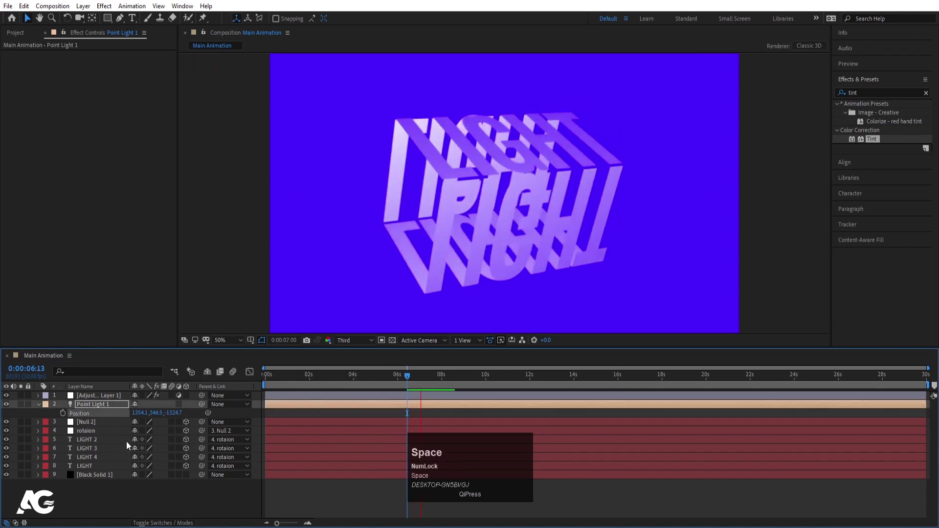
key("space")
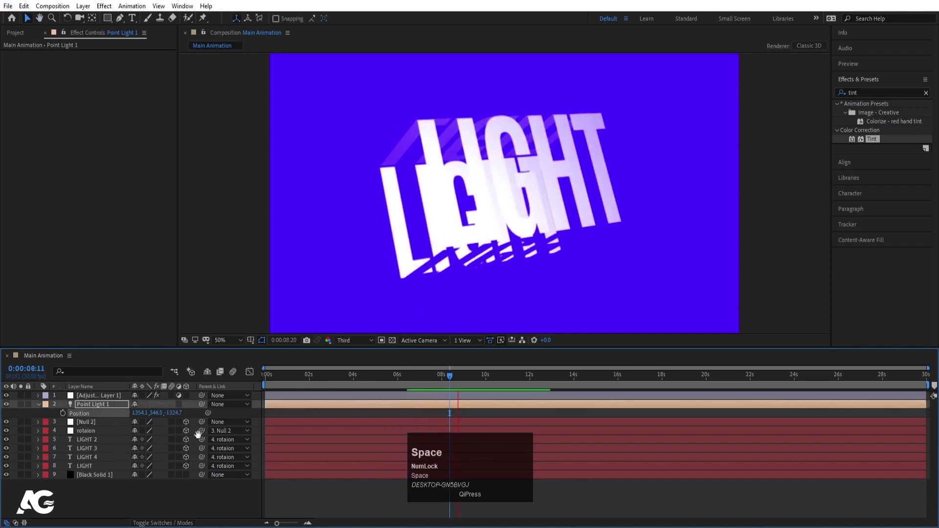
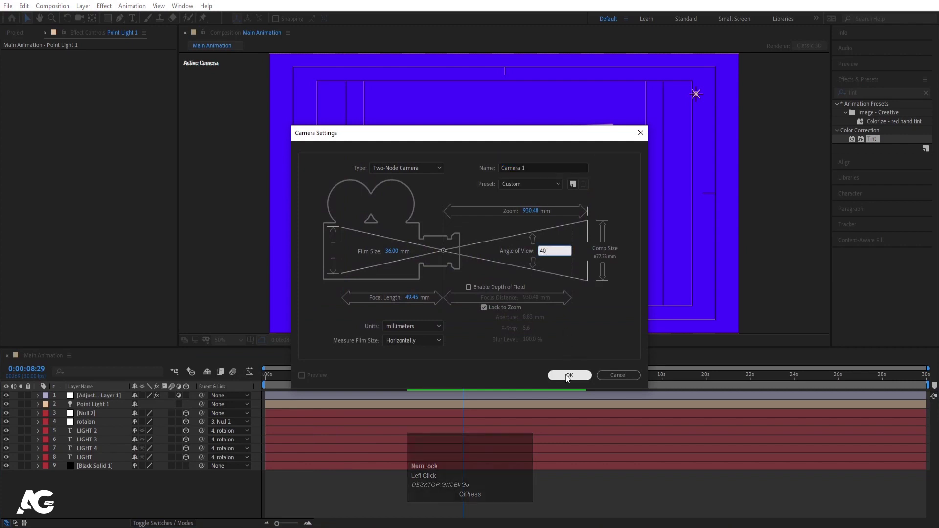
Step: Create Camera 1, turn Depth of Field on and set a wide aperture with 200% blur level
left_click(568, 378)
key("a")
key("a")
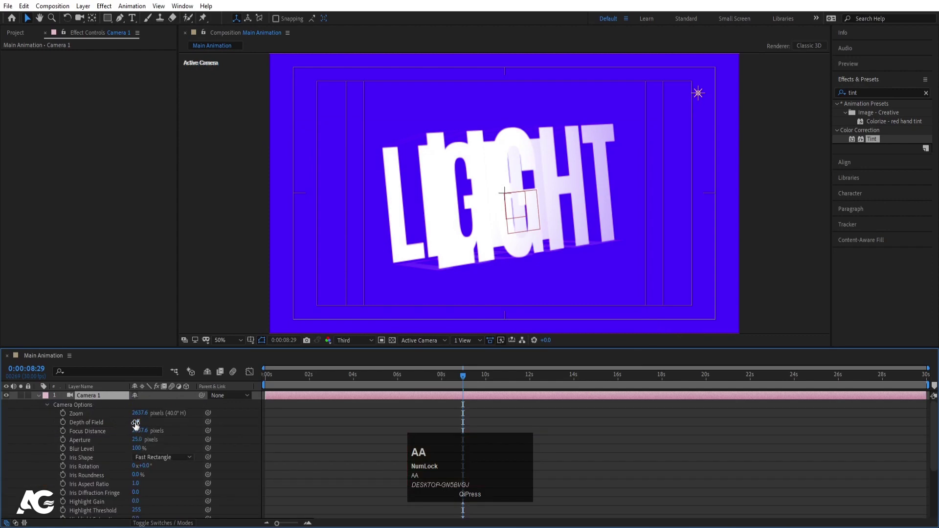
left_click(136, 428)
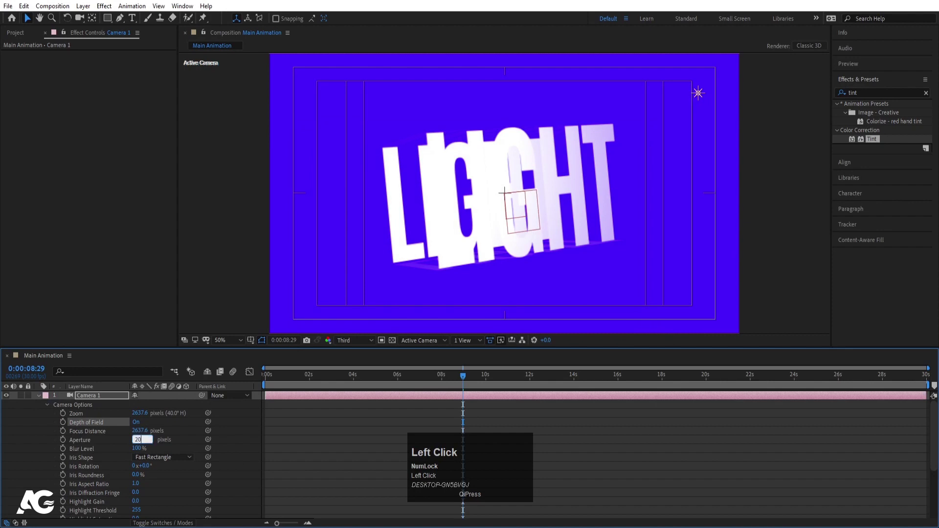
key("Return")
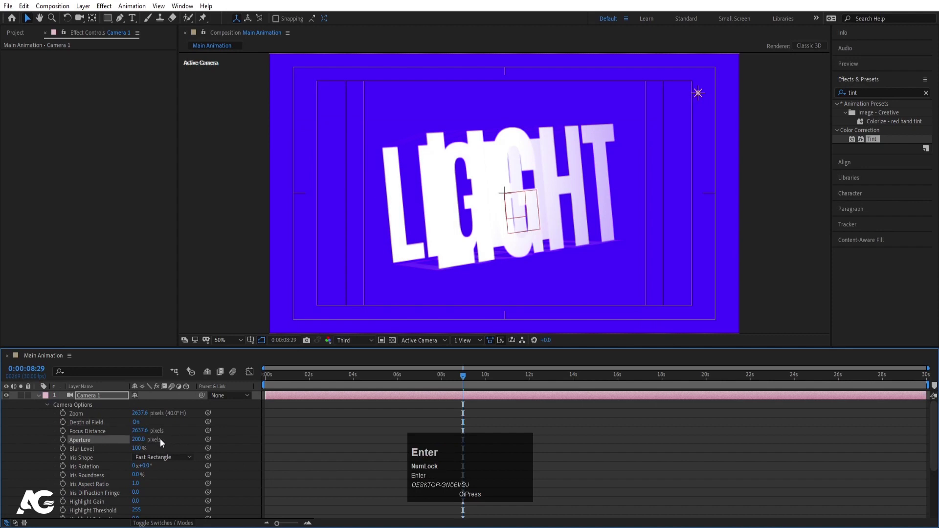
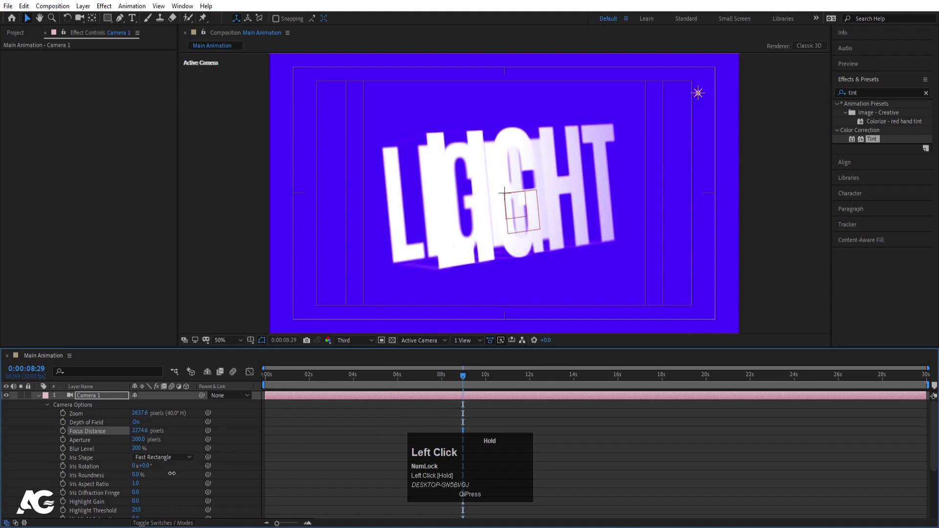
Step: Preview the blurred spinning cube, then collapse the camera and select Point Light 1
key("space")
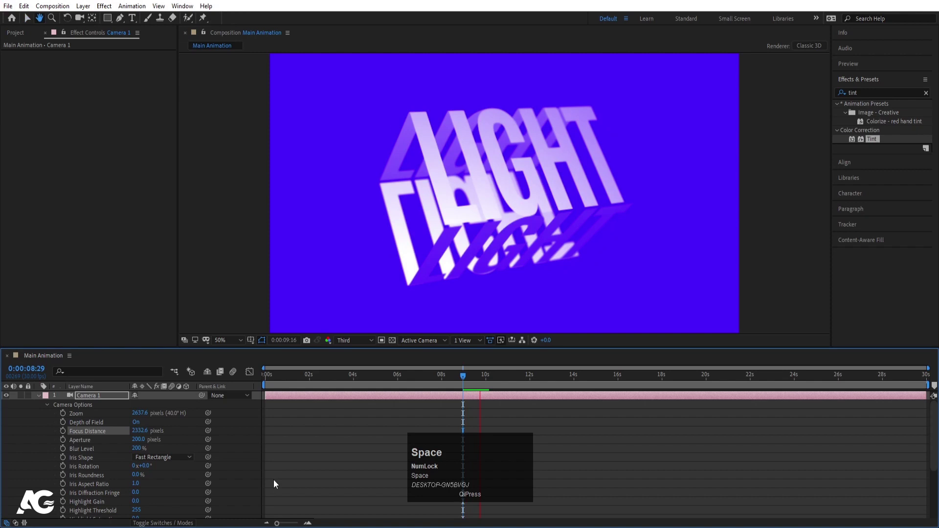
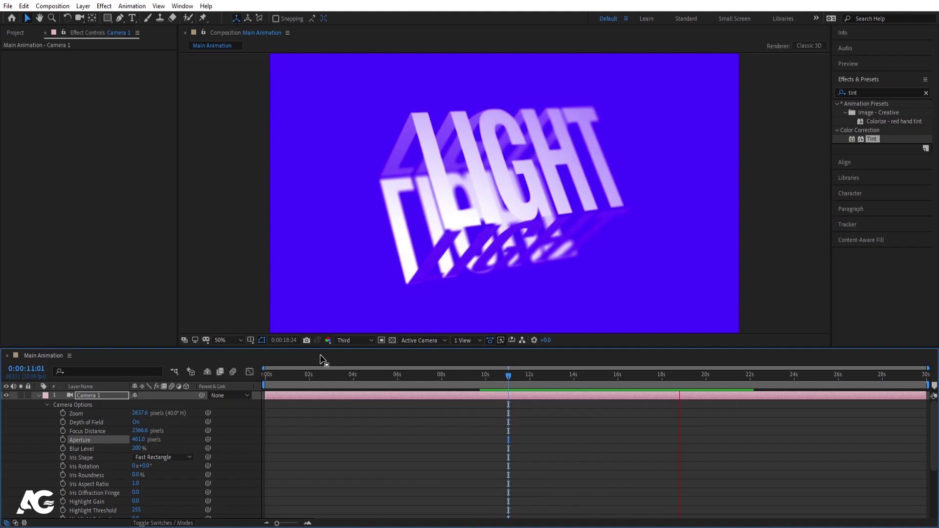
key("space")
left_click_drag(296, 379, 240, 396)
key("space")
left_click(289, 387)
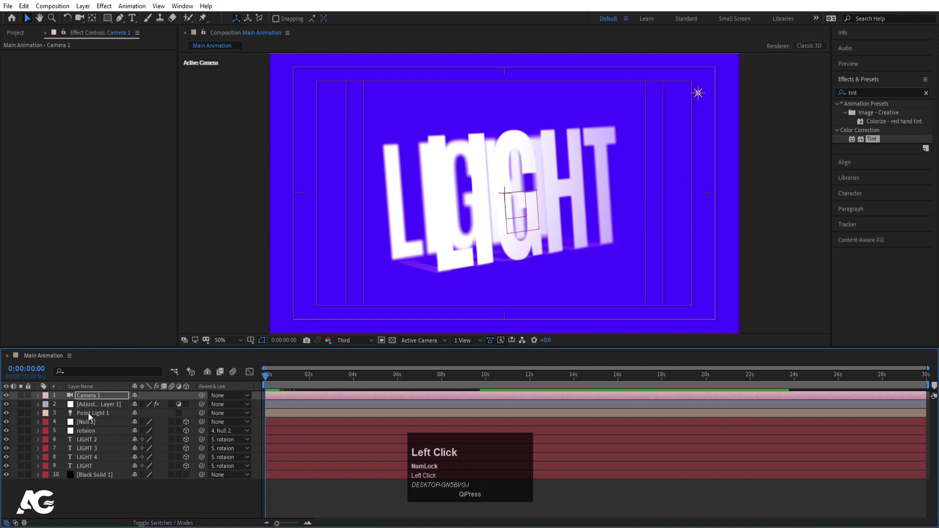
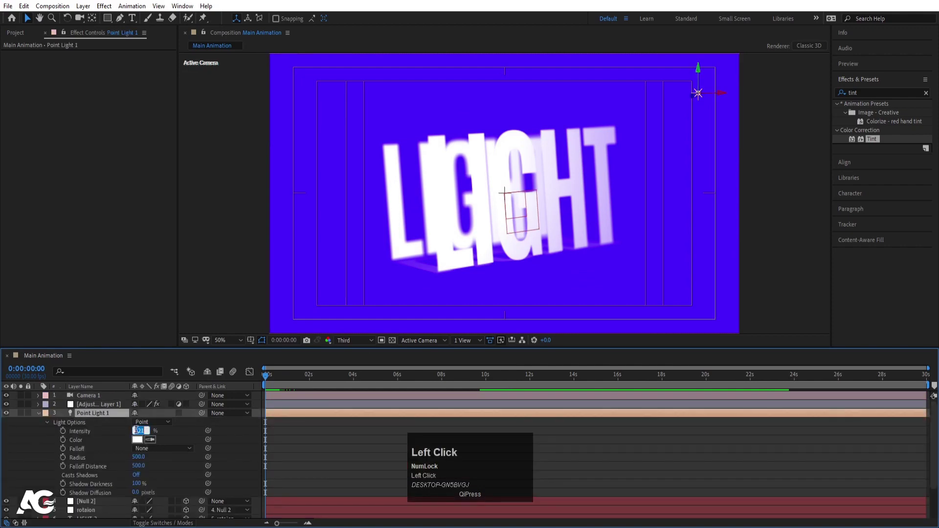
Step: Set Point Light 1's Intensity to 129%, preview the brighter cube and collapse the layer
key("Return")
key("space")
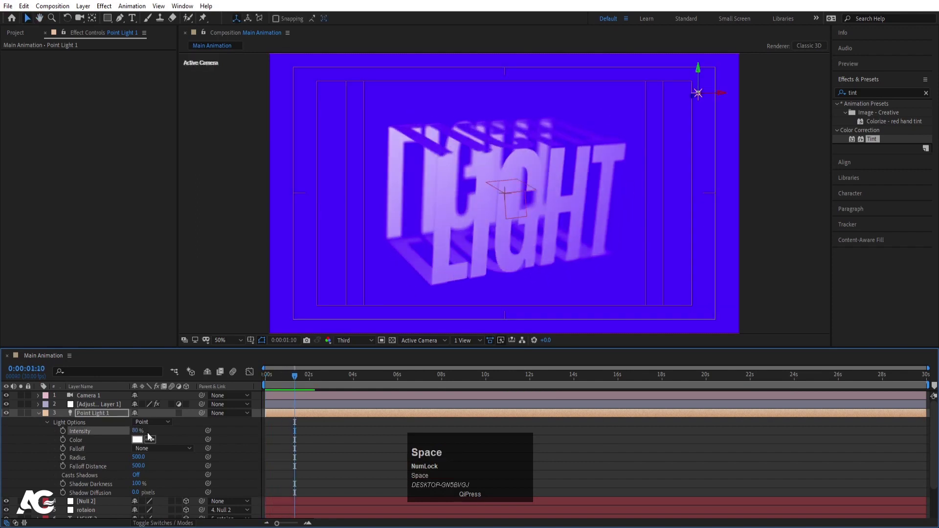
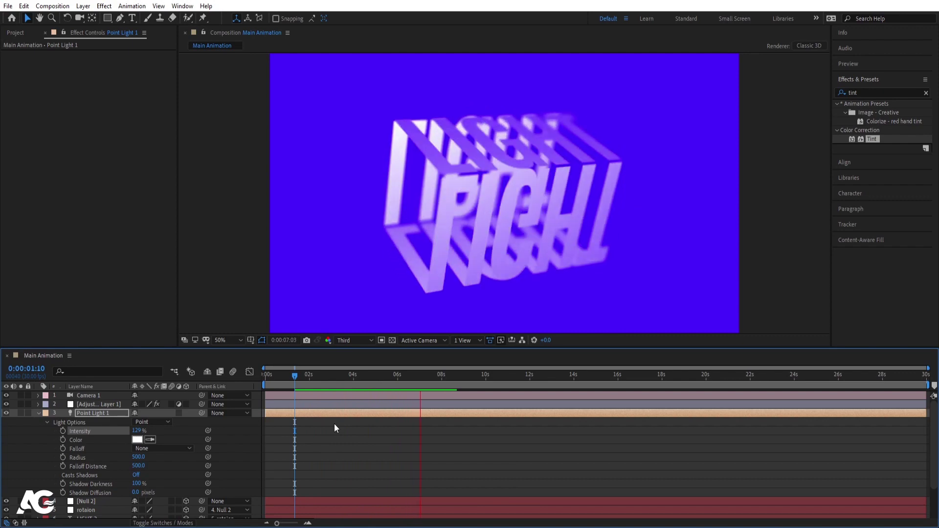
key("space")
left_click(315, 443)
key("u")
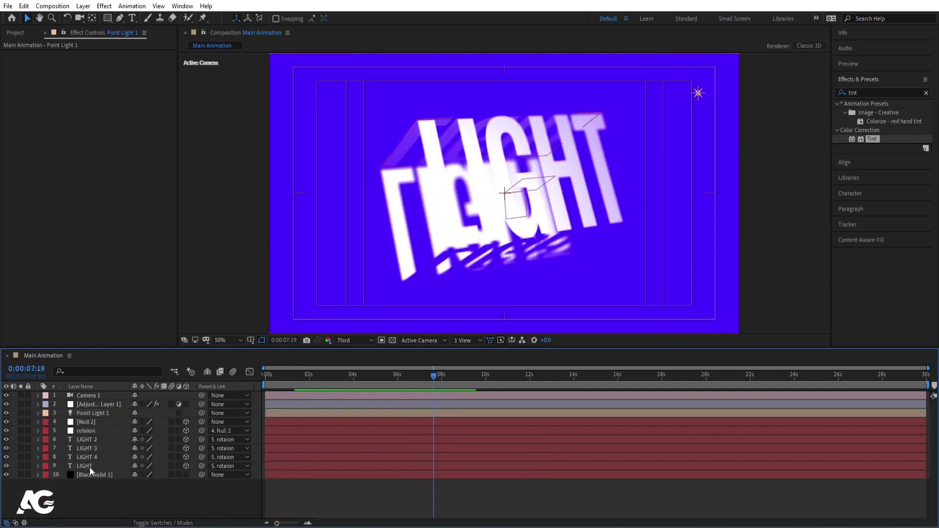
Step: Move Camera 1 below the adjustment layer and select the camera through LIGHT layers
left_click(90, 469)
left_click_drag(93, 401, 92, 477)
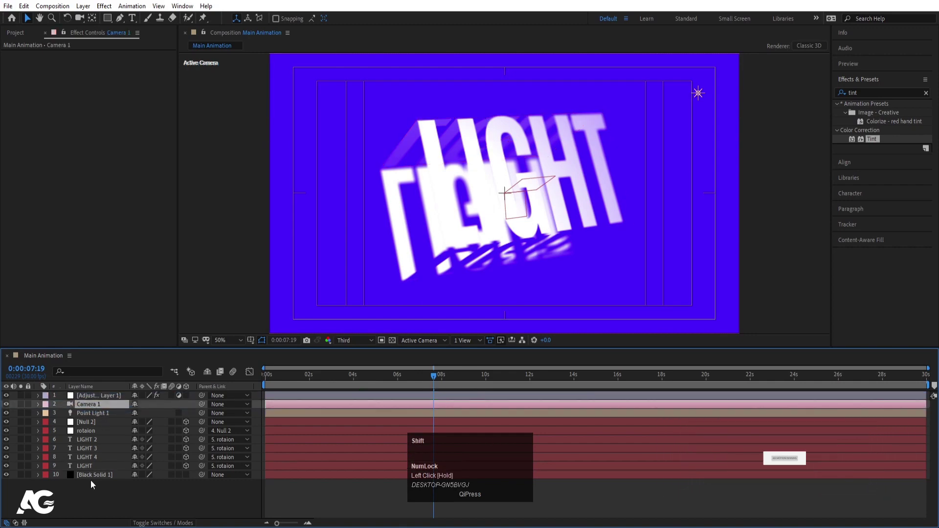
left_click(90, 469)
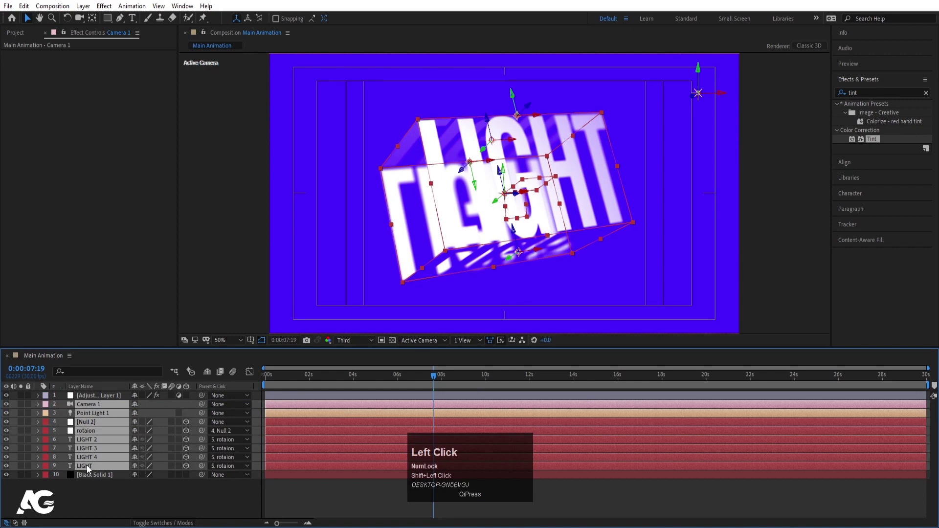
Step: Pre-compose the selected layers into a composition named Light and duplicate it
key("ctrl+shift+c")
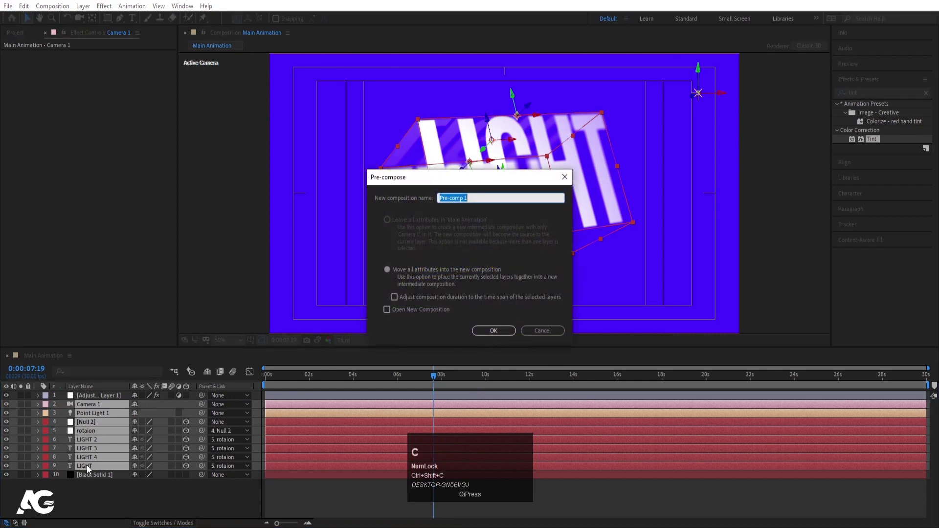
type("ight")
key("Return")
key("ctrl+d")
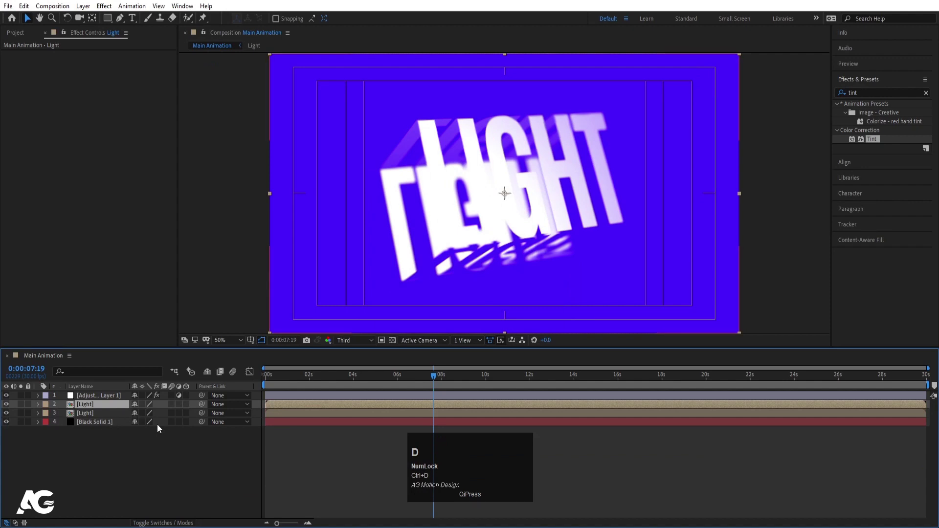
Step: Flip the duplicate Light layer with Scale 100,-100 and drag it down beneath the text as a reflection
key("s")
left_click(138, 416)
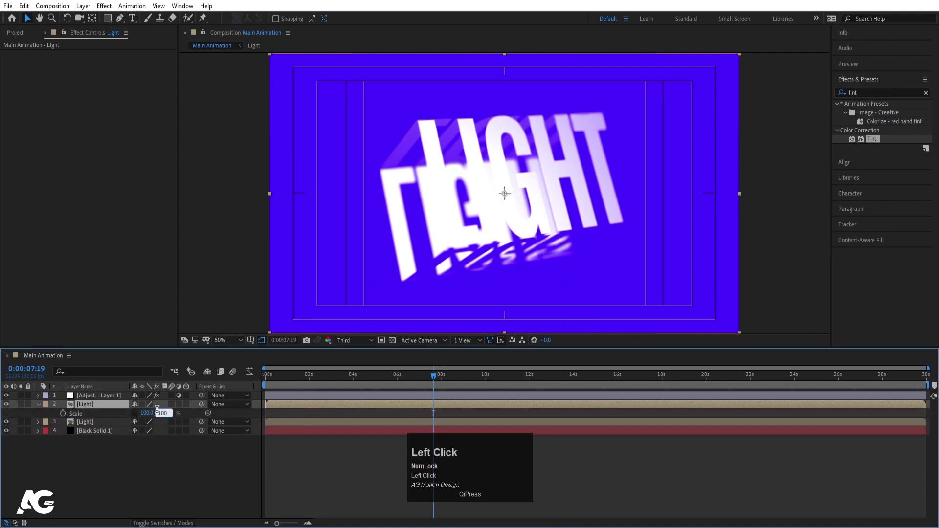
key("-")
key("Return")
key("p")
left_click_drag(151, 418, 442, 475)
key("space")
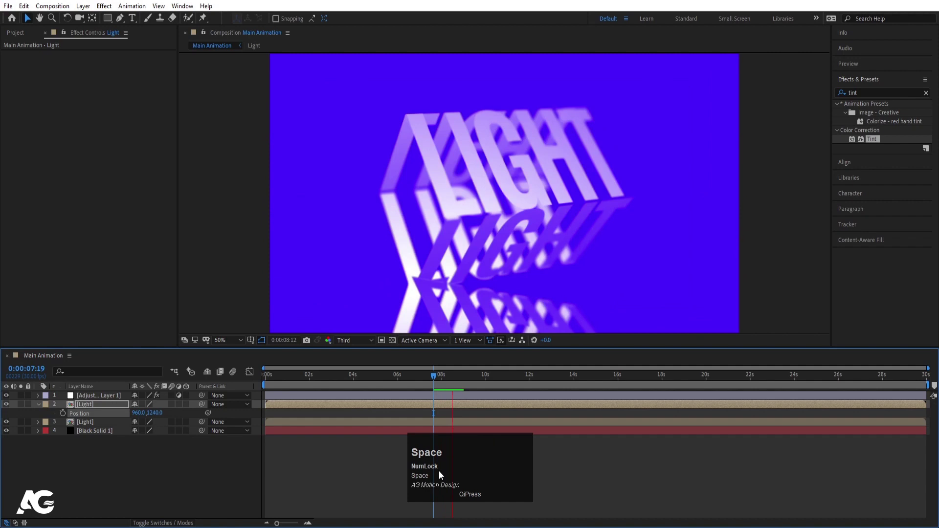
Step: Fine-tune the reflection's vertical position to about 1294 and preview
left_click(158, 420)
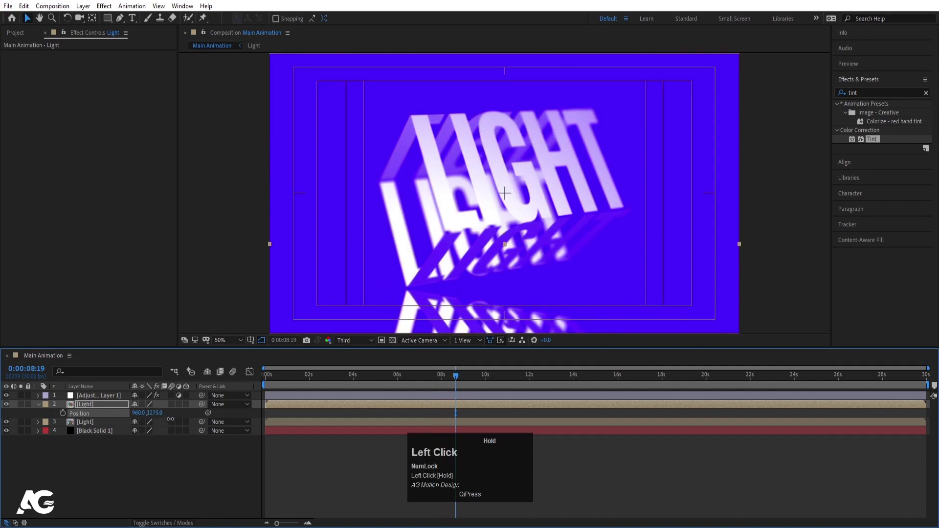
key("space")
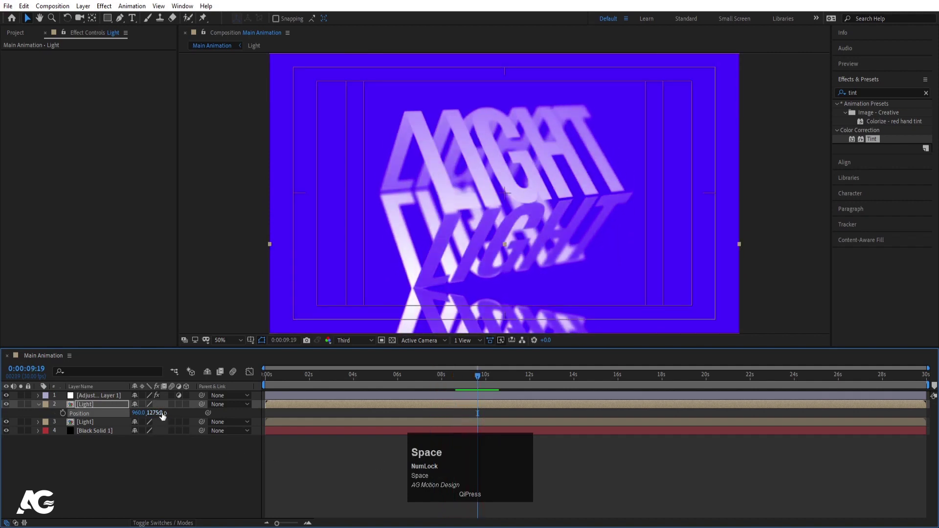
left_click(158, 418)
key("space")
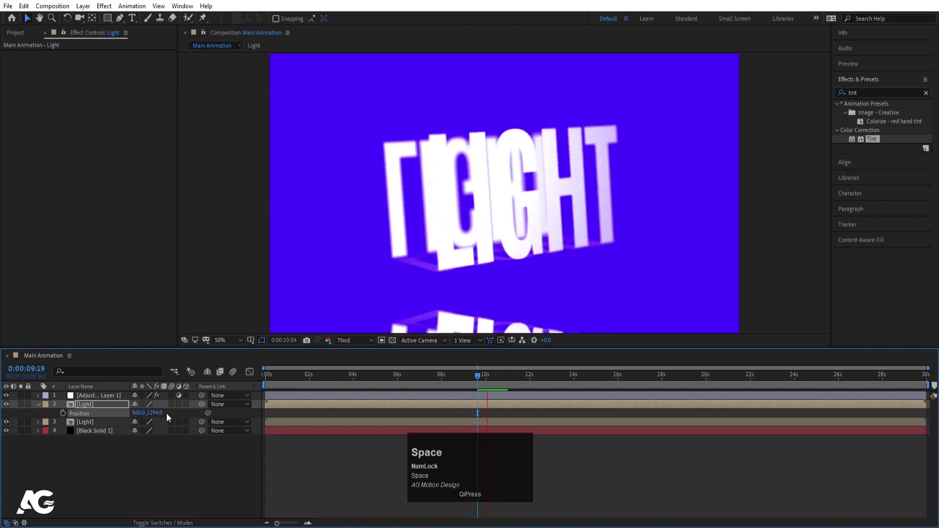
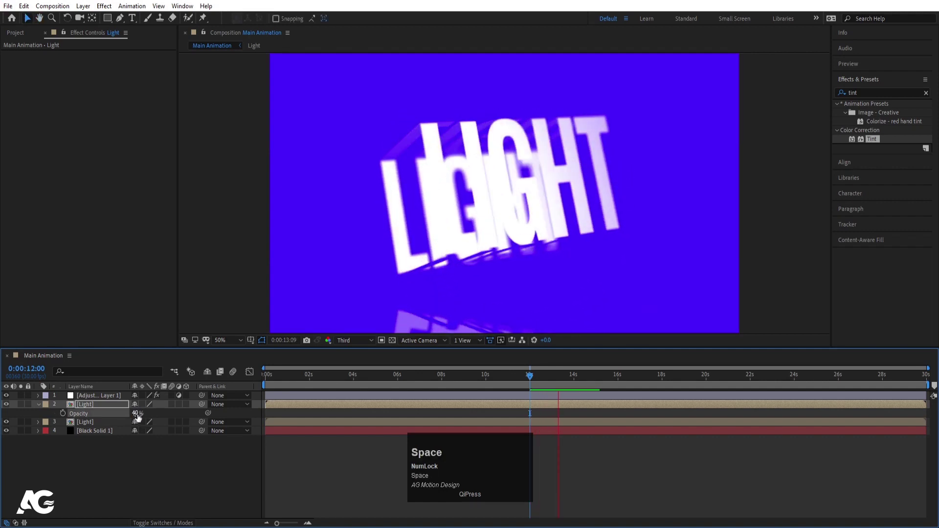
key("space")
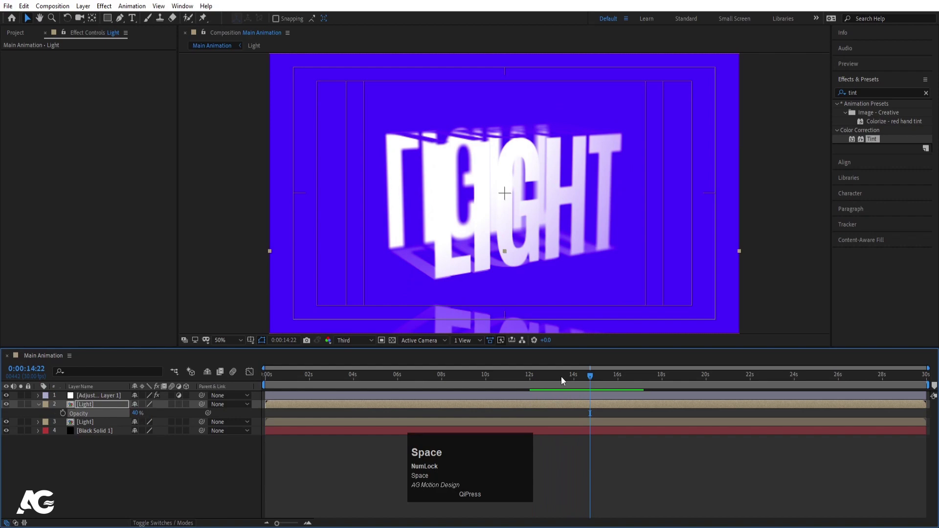
Step: Fade the reflection to 40% opacity and preview the final result
left_click(567, 377)
key("n")
key("space")
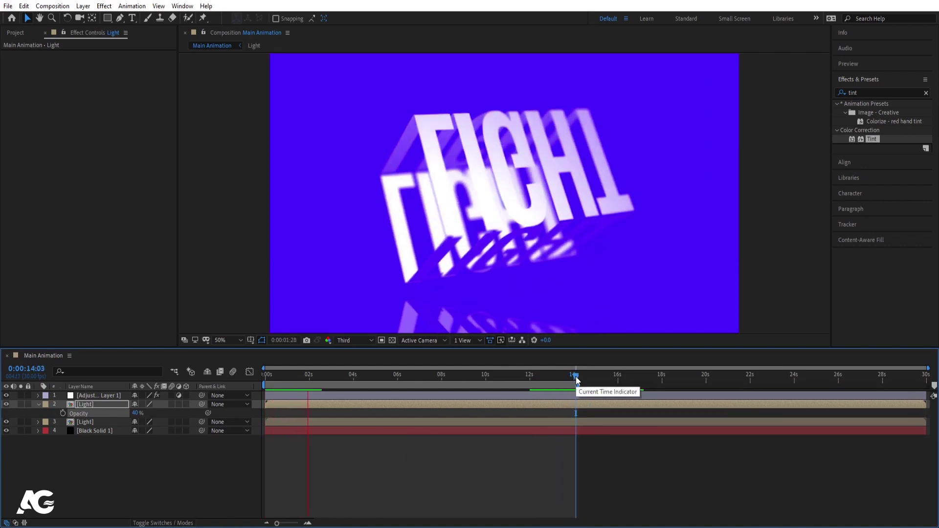
key("space")
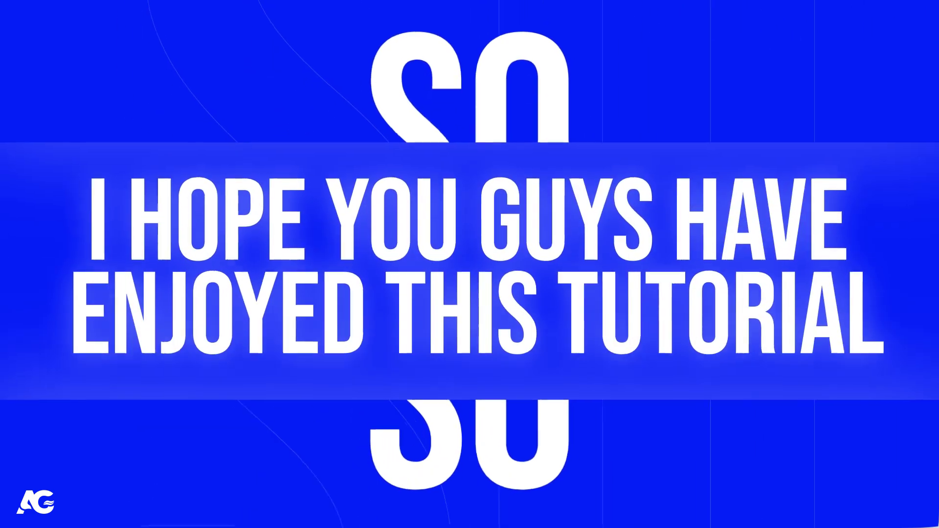